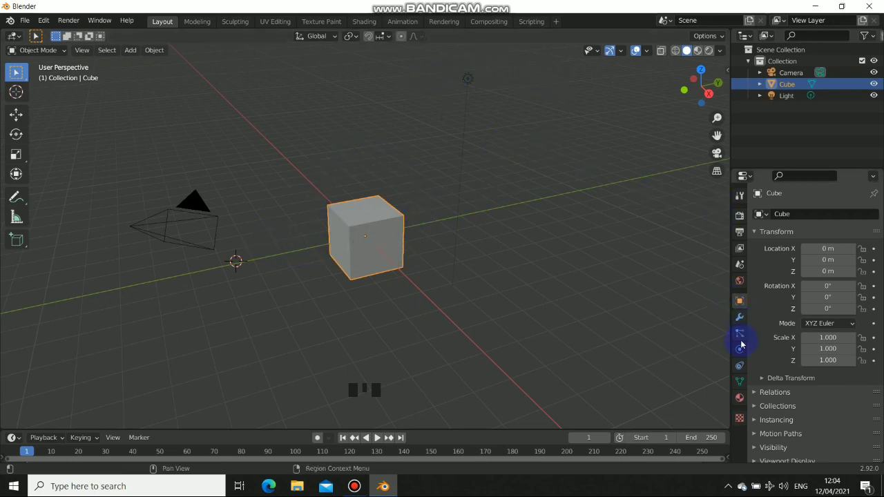
Browse the default cube's Physics properties and click through the camera, light and cube.
{"action": "left_click", "coordinate": [739, 366]}
{"action": "left_click", "coordinate": [740, 356]}
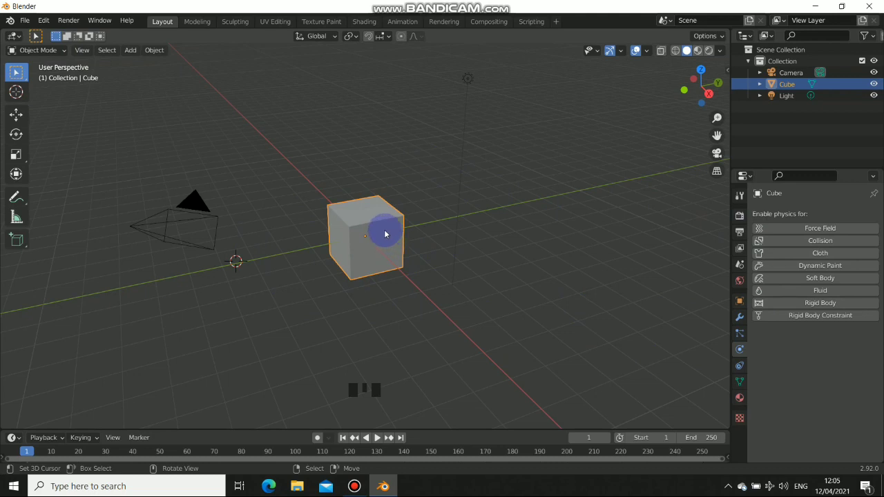
{"action": "left_click", "coordinate": [394, 306]}
{"action": "left_click_drag", "start_coordinate": [377, 173], "coordinate": [352, 177]}
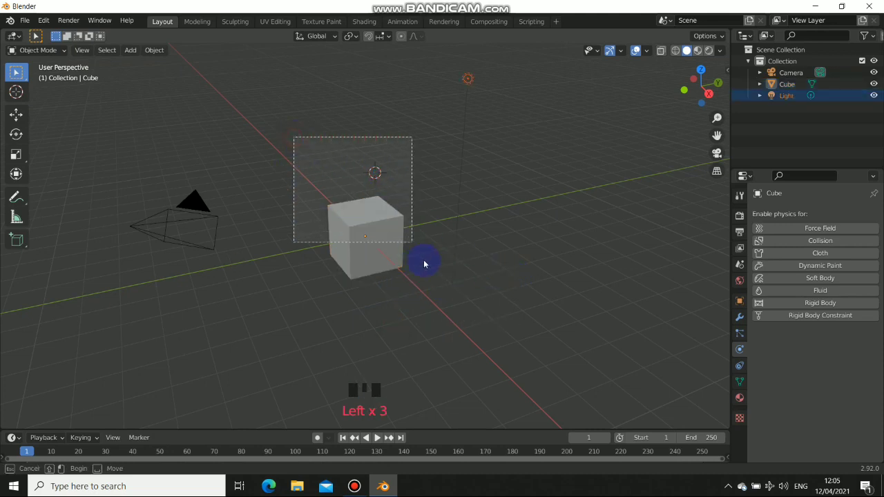
{"action": "left_click", "coordinate": [503, 228]}
{"action": "left_click", "coordinate": [279, 243]}
{"action": "left_click_drag", "start_coordinate": [335, 134], "coordinate": [393, 347]}
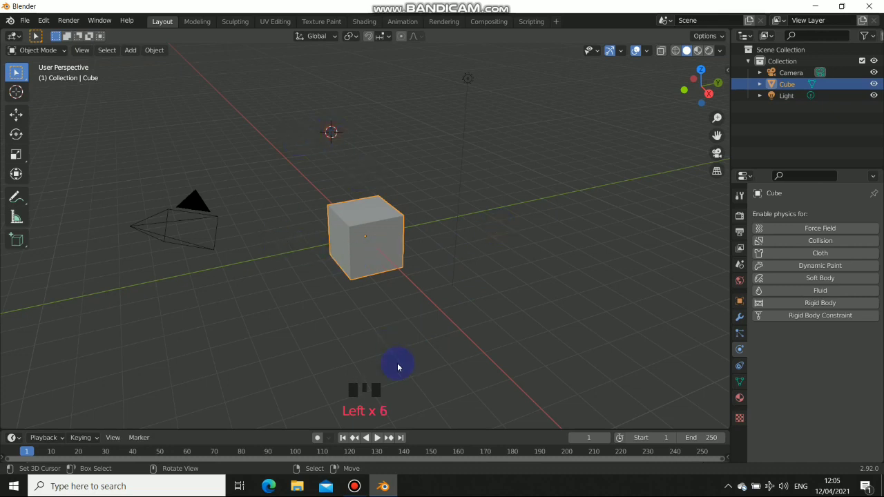
{"action": "left_click", "coordinate": [400, 362]}
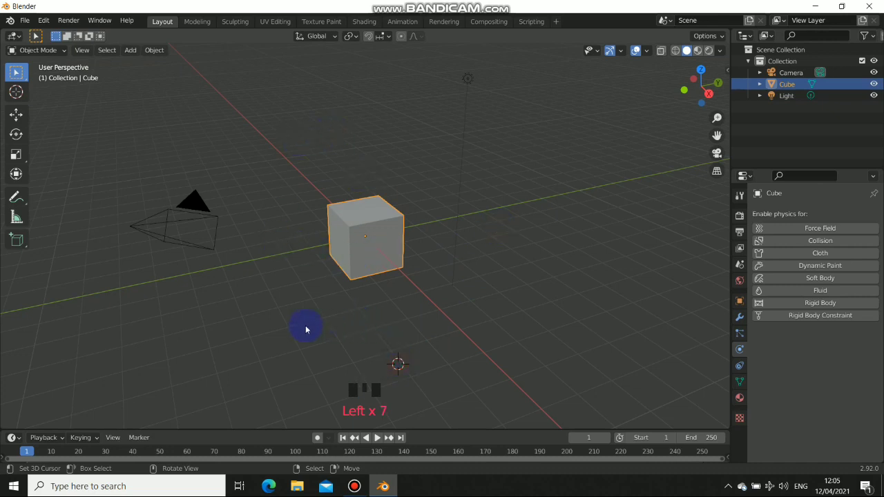
Select every object and delete the default camera, cube and light.
{"action": "left_click_drag", "start_coordinate": [315, 326], "coordinate": [285, 234]}
{"action": "left_click_drag", "start_coordinate": [258, 232], "coordinate": [385, 313]}
{"action": "key", "text": "a"}
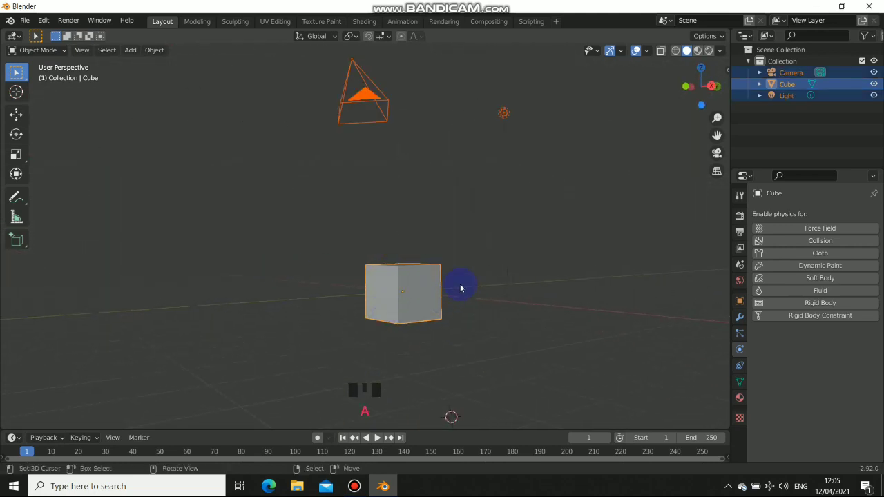
{"action": "key", "text": "x"}
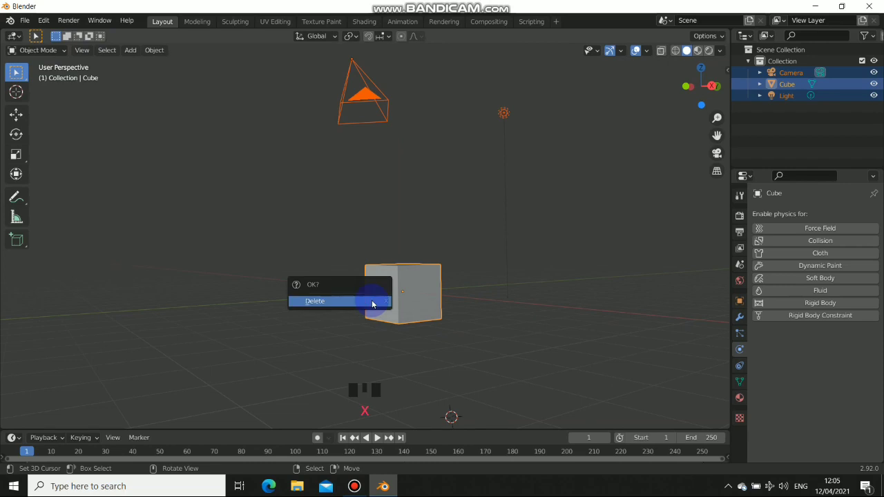
Reset the 3D cursor to the world origin in the now-empty scene.
{"action": "left_click_drag", "start_coordinate": [414, 261], "coordinate": [437, 355]}
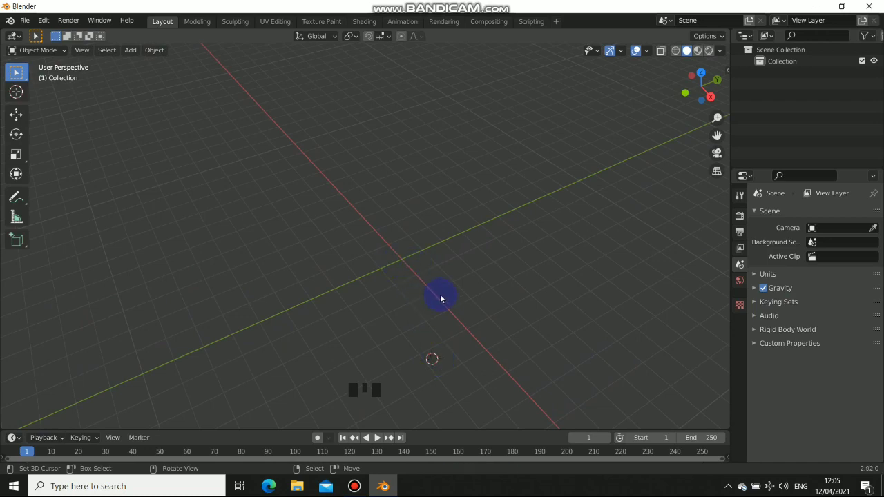
{"action": "key", "text": "ctrl+s"}
{"action": "key", "text": "ctrl+s"}
{"action": "key", "text": "shift+s"}
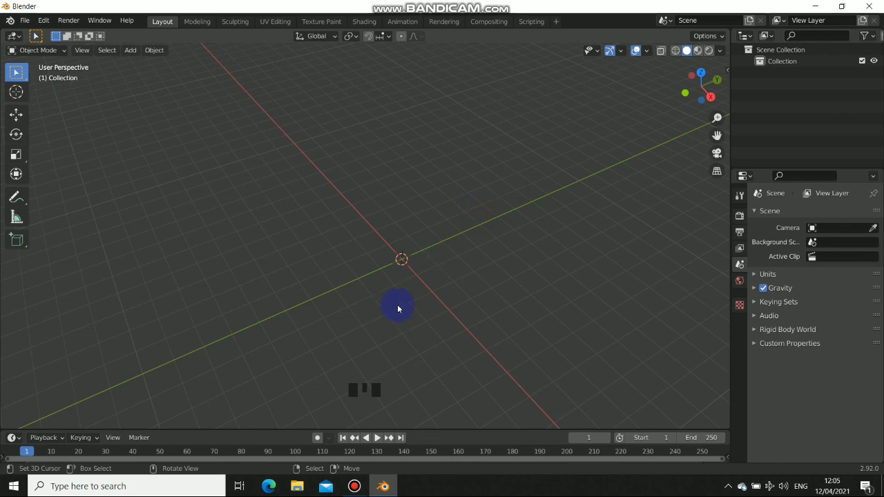
{"action": "left_click_drag", "start_coordinate": [414, 274], "coordinate": [410, 282]}
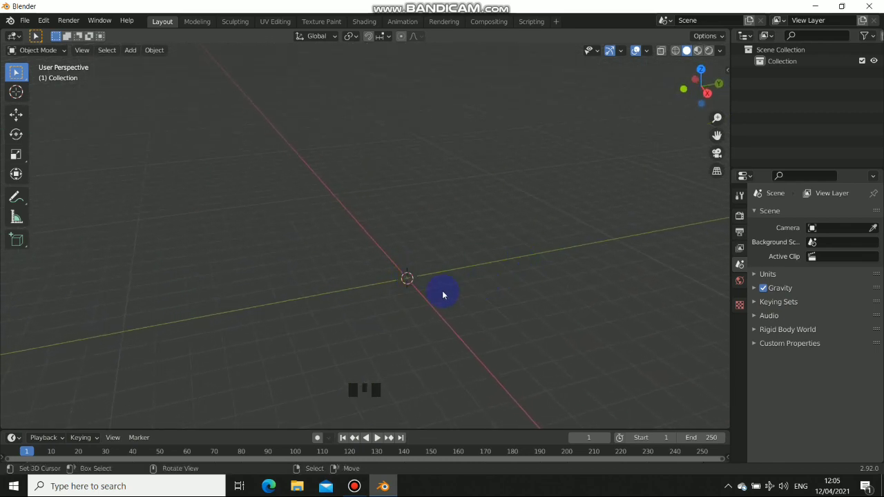
{"action": "left_click_drag", "start_coordinate": [439, 275], "coordinate": [294, 336]}
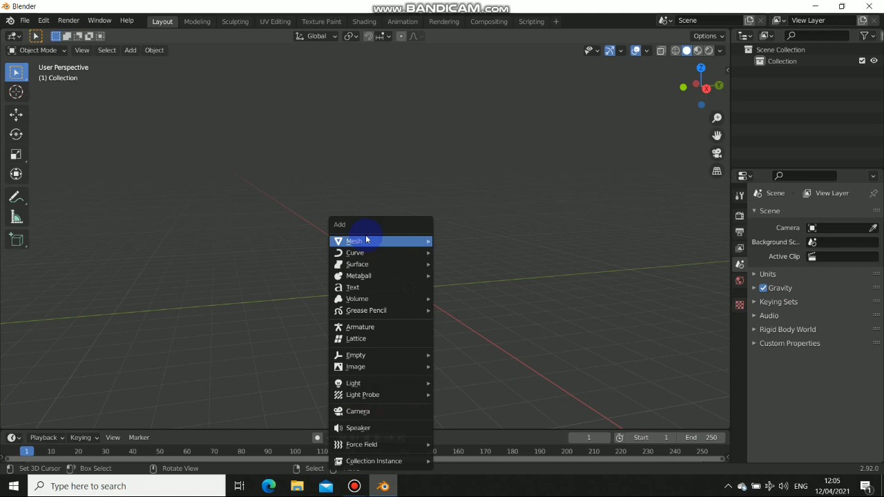
Add a mesh plane at the origin and scale it up into a large ground surface.
{"action": "key", "text": "shift+a"}
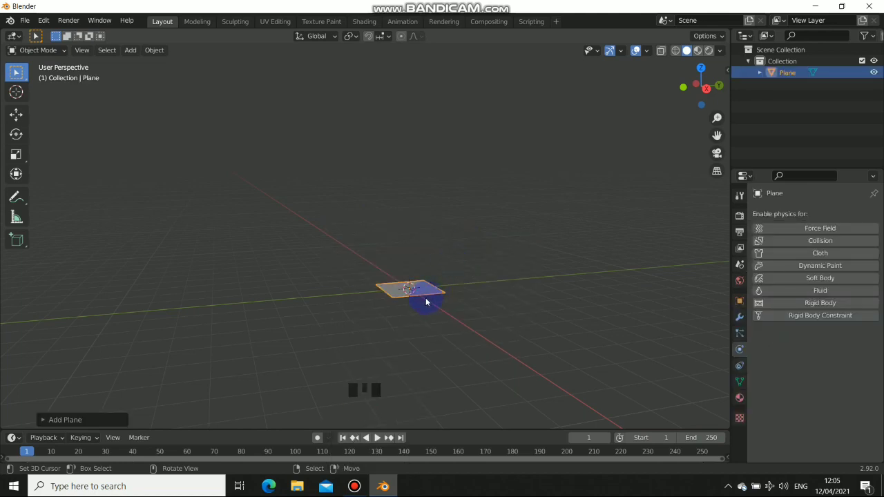
{"action": "left_click_drag", "start_coordinate": [417, 277], "coordinate": [480, 311]}
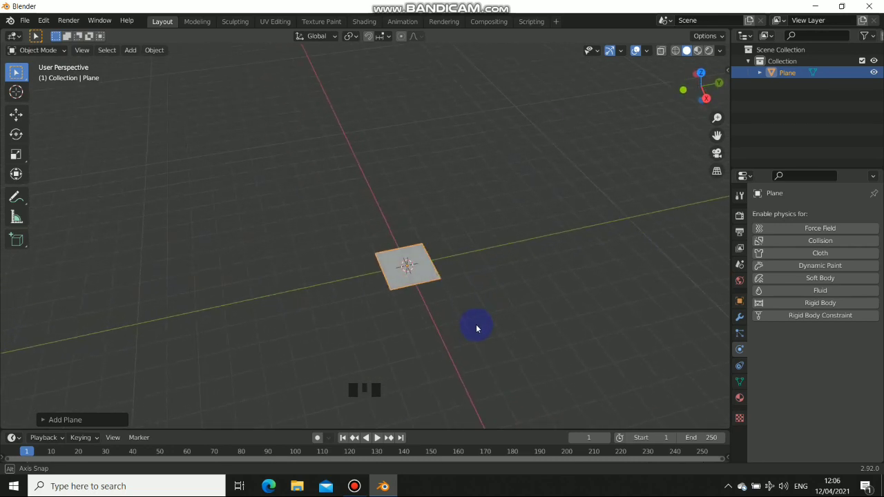
{"action": "left_click_drag", "start_coordinate": [363, 264], "coordinate": [524, 303]}
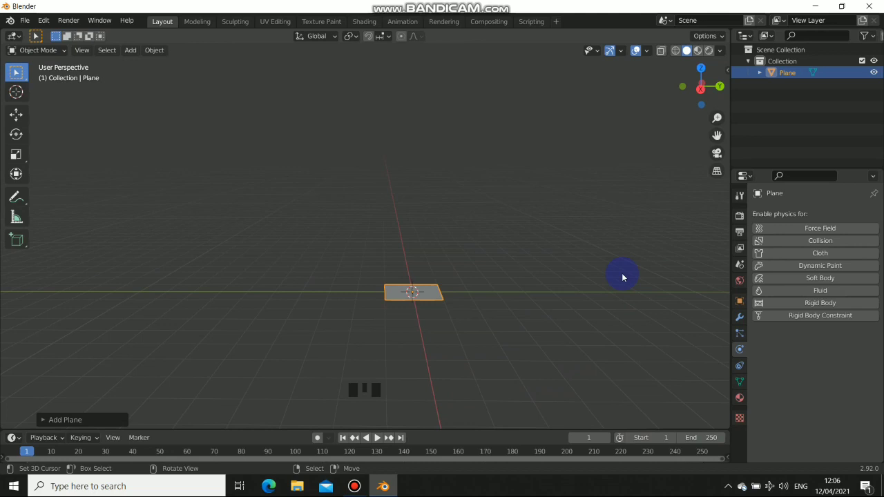
{"action": "key", "text": "s"}
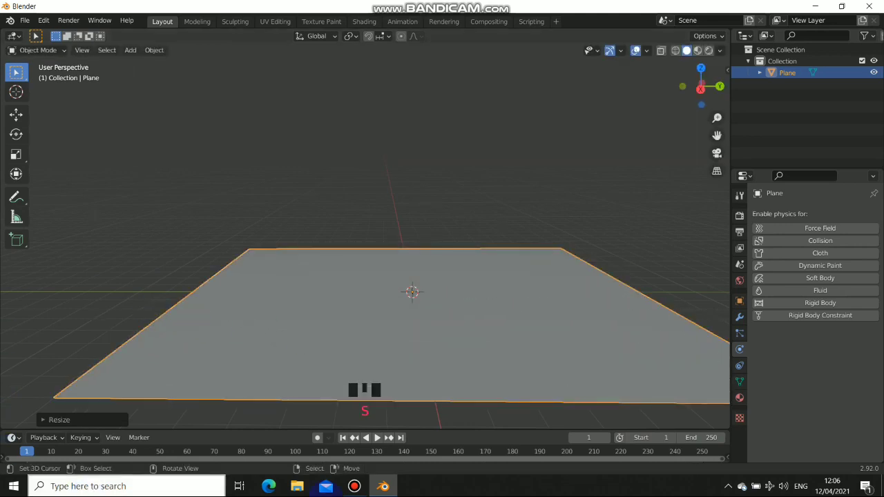
{"action": "left_click_drag", "start_coordinate": [262, 330], "coordinate": [655, 304]}
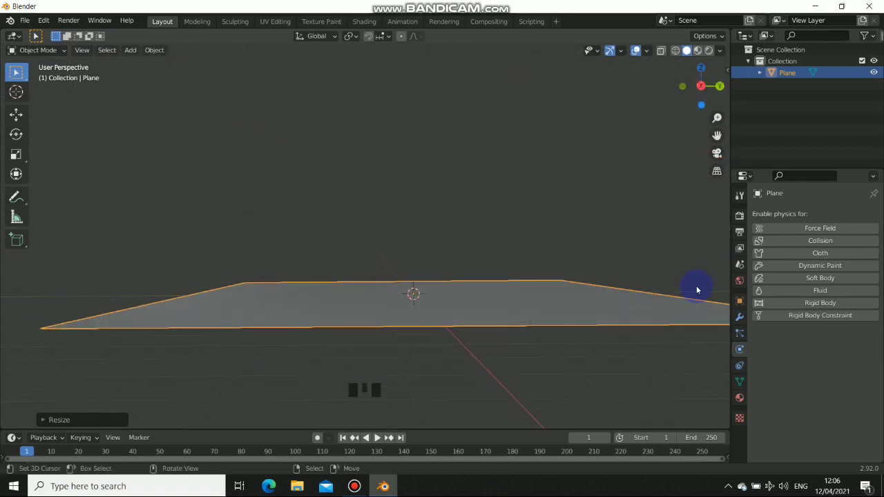
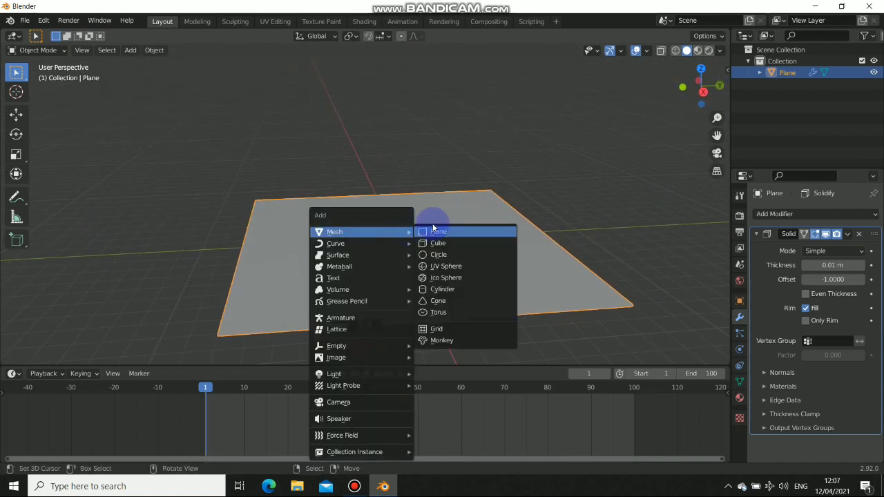
Switch to the Move tool and frame the cube and the whole ground plane in view.
{"action": "key", "text": "shift+a"}
{"action": "left_click_drag", "start_coordinate": [427, 232], "coordinate": [411, 239]}
{"action": "scroll", "scroll_direction": "up", "scroll_amount": 3}
{"action": "left_click_drag", "start_coordinate": [468, 316], "coordinate": [10, 119]}
{"action": "left_click_drag", "start_coordinate": [10, 119], "coordinate": [392, 237]}
{"action": "left_click_drag", "start_coordinate": [391, 237], "coordinate": [391, 131]}
{"action": "left_click_drag", "start_coordinate": [392, 131], "coordinate": [367, 210]}
{"action": "left_click_drag", "start_coordinate": [368, 210], "coordinate": [372, 208]}
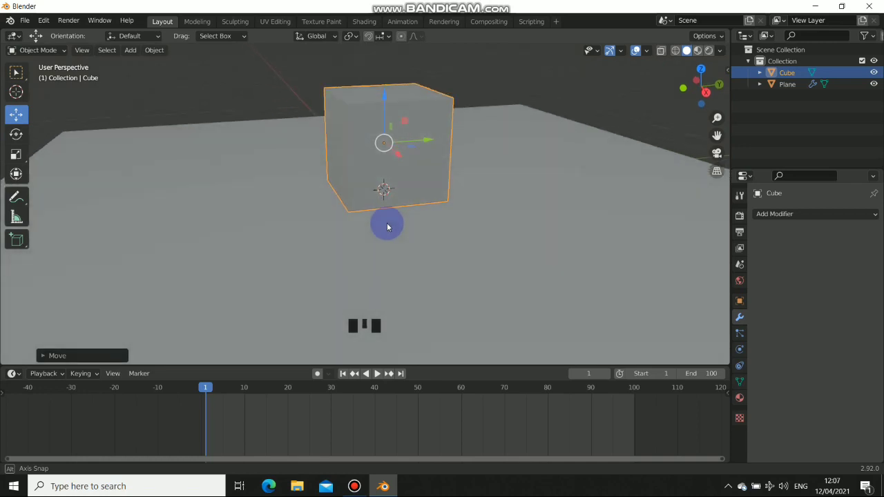
{"action": "scroll", "scroll_direction": "down", "scroll_amount": 3}
{"action": "left_click_drag", "start_coordinate": [318, 225], "coordinate": [381, 377]}
{"action": "left_click_drag", "start_coordinate": [381, 377], "coordinate": [279, 252]}
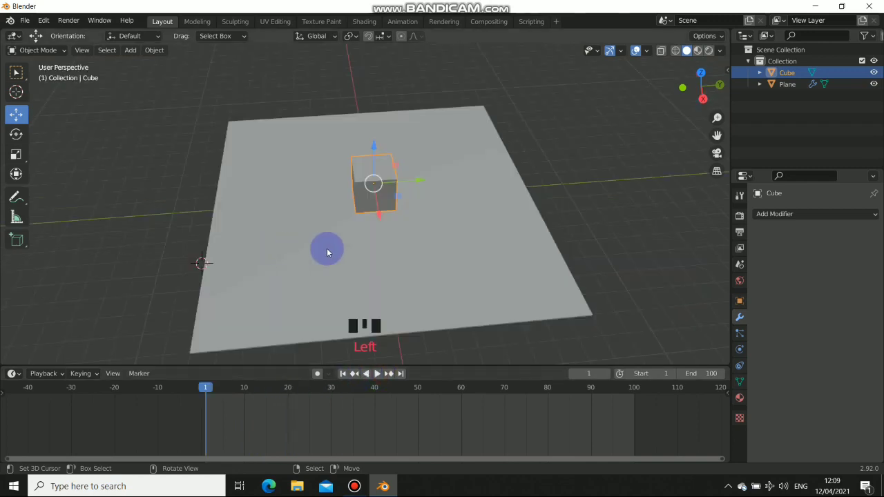
{"action": "left_click_drag", "start_coordinate": [391, 221], "coordinate": [389, 185]}
{"action": "scroll", "scroll_direction": "up", "scroll_amount": 3}
{"action": "left_click_drag", "start_coordinate": [344, 202], "coordinate": [362, 262]}
{"action": "scroll", "scroll_direction": "down", "scroll_amount": 3}
Raise the cube high above the plane along Z and rotate it freely to tilt it onto a corner.
{"action": "left_click_drag", "start_coordinate": [356, 244], "coordinate": [380, 194]}
{"action": "left_click_drag", "start_coordinate": [380, 194], "coordinate": [367, 242]}
{"action": "left_click_drag", "start_coordinate": [367, 241], "coordinate": [396, 260]}
{"action": "key", "text": "r"}
{"action": "left_click_drag", "start_coordinate": [393, 221], "coordinate": [386, 283]}
{"action": "key", "text": "r"}
{"action": "left_click_drag", "start_coordinate": [226, 301], "coordinate": [427, 194]}
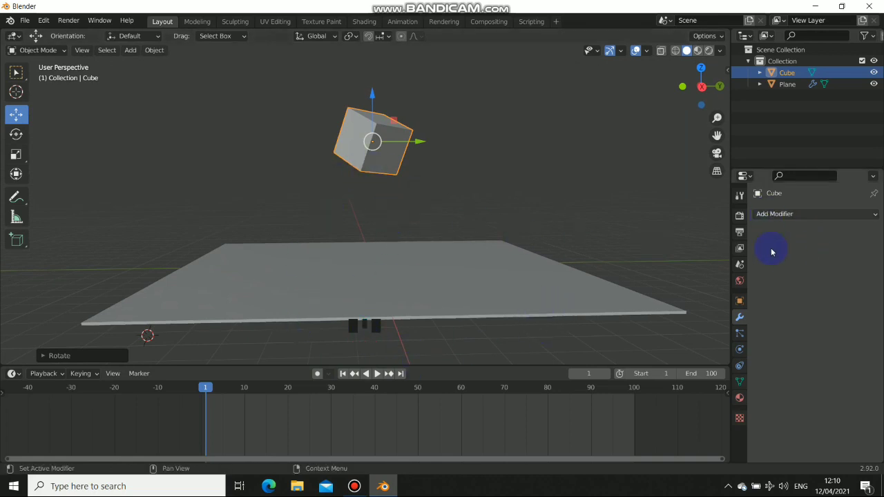
Give the cube active Rigid Body physics in its Physics properties.
{"action": "left_click", "coordinate": [738, 349]}
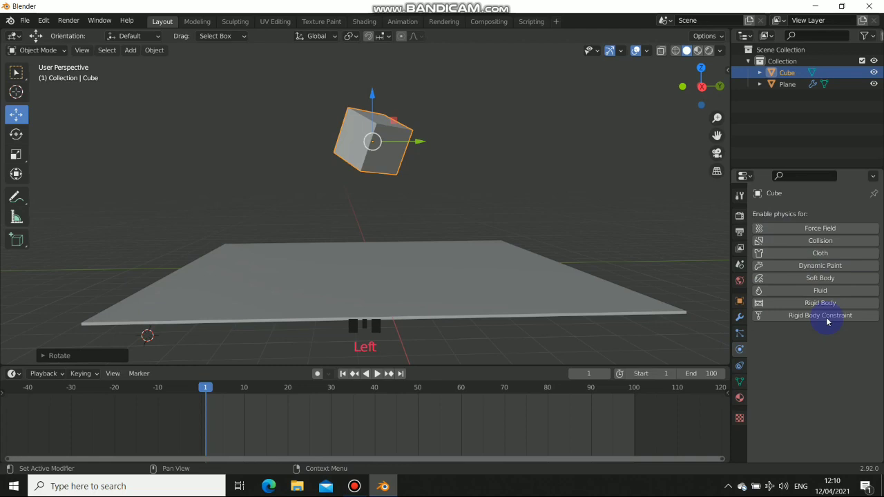
{"action": "left_click_drag", "start_coordinate": [816, 304], "coordinate": [433, 170]}
{"action": "left_click_drag", "start_coordinate": [432, 169], "coordinate": [434, 199]}
{"action": "left_click_drag", "start_coordinate": [422, 217], "coordinate": [382, 376]}
{"action": "left_click", "coordinate": [382, 375]}
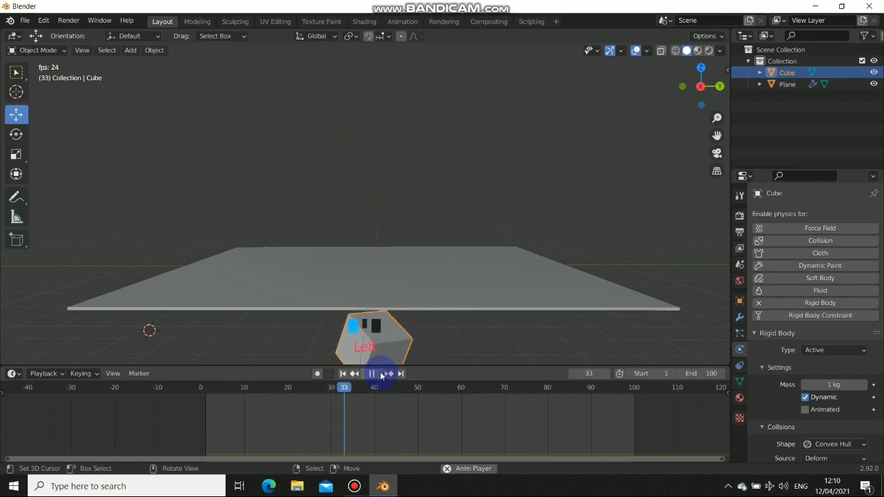
Play the timeline and watch the cube fall through the ground plane.
{"action": "middle_click", "coordinate": [473, 219]}
{"action": "scroll", "scroll_direction": "down", "scroll_amount": 3}
{"action": "left_click_drag", "start_coordinate": [465, 254], "coordinate": [465, 233]}
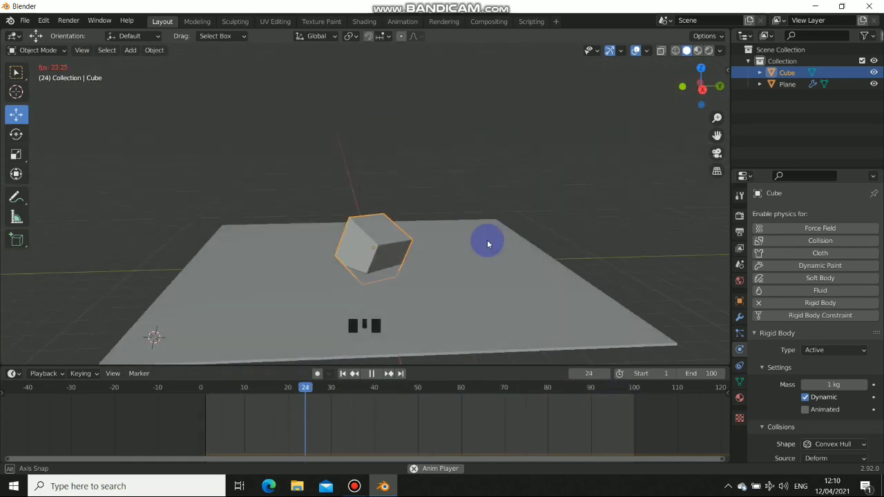
{"action": "right_click", "coordinate": [448, 237]}
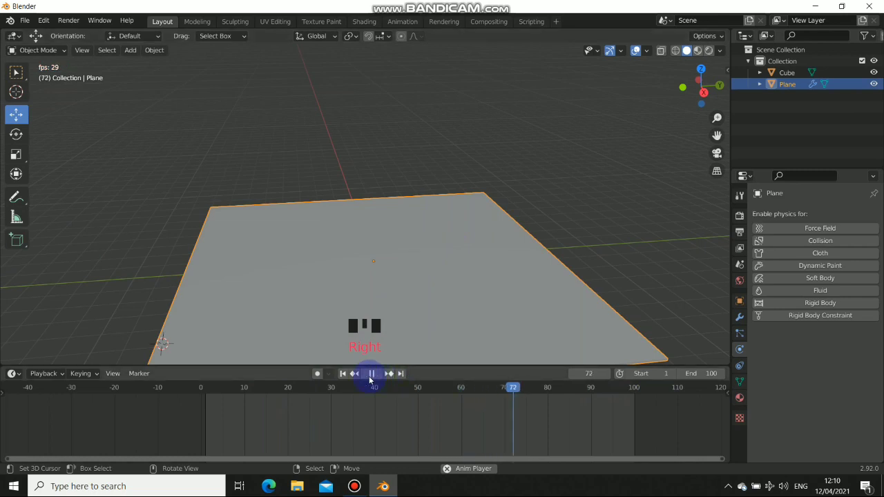
Rewind to frame 1 and make the ground plane a Rigid Body of type Passive.
{"action": "left_click_drag", "start_coordinate": [368, 378], "coordinate": [690, 189]}
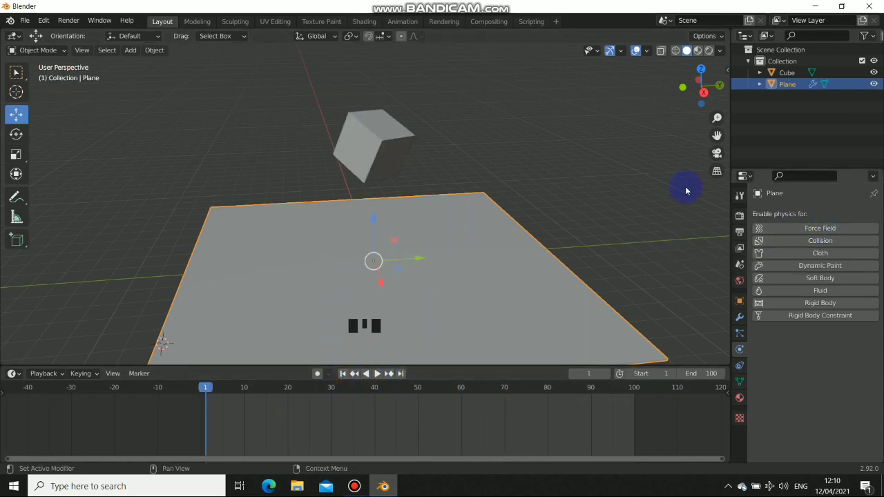
{"action": "left_click_drag", "start_coordinate": [389, 286], "coordinate": [833, 305]}
{"action": "left_click_drag", "start_coordinate": [833, 305], "coordinate": [418, 301]}
{"action": "left_click_drag", "start_coordinate": [418, 301], "coordinate": [384, 378]}
{"action": "left_click_drag", "start_coordinate": [385, 377], "coordinate": [422, 302]}
{"action": "left_click_drag", "start_coordinate": [422, 302], "coordinate": [381, 370]}
{"action": "left_click_drag", "start_coordinate": [377, 372], "coordinate": [717, 332]}
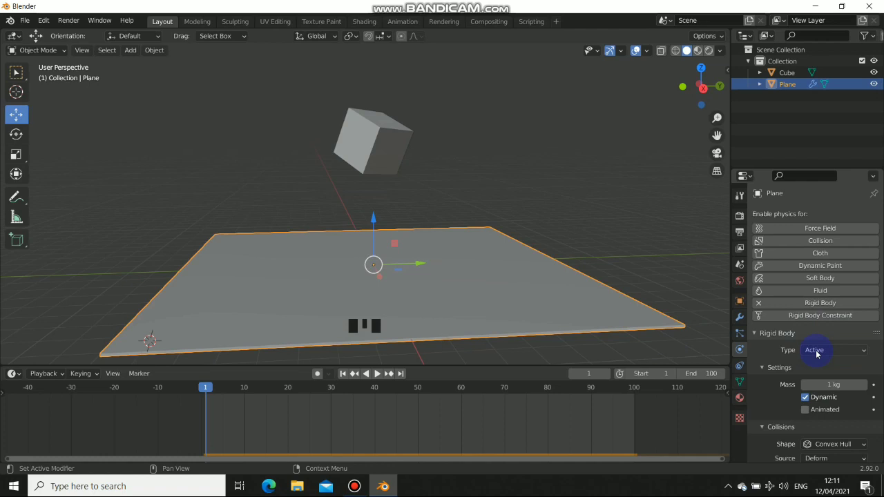
{"action": "left_click_drag", "start_coordinate": [819, 353], "coordinate": [353, 185]}
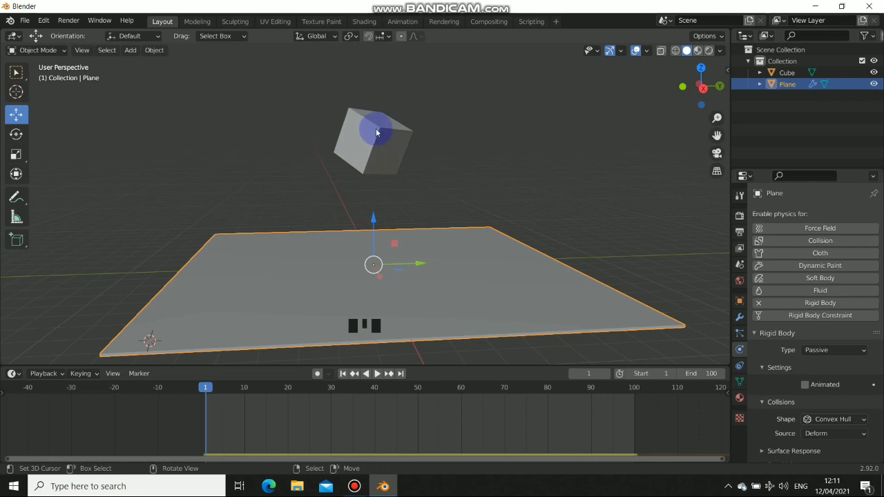
{"action": "left_click_drag", "start_coordinate": [360, 262], "coordinate": [381, 379]}
{"action": "left_click_drag", "start_coordinate": [381, 378], "coordinate": [431, 294]}
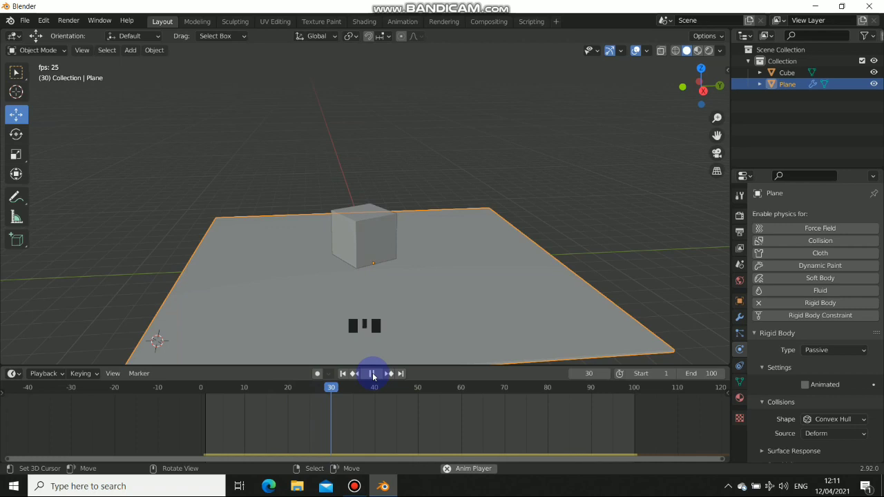
{"action": "left_click_drag", "start_coordinate": [376, 375], "coordinate": [335, 235]}
{"action": "left_click_drag", "start_coordinate": [336, 235], "coordinate": [385, 377]}
{"action": "left_click_drag", "start_coordinate": [384, 377], "coordinate": [788, 373]}
{"action": "scroll", "scroll_direction": "down", "scroll_amount": 3}
{"action": "scroll", "scroll_direction": "up", "scroll_amount": 3}
{"action": "scroll", "scroll_direction": "down", "scroll_amount": 3}
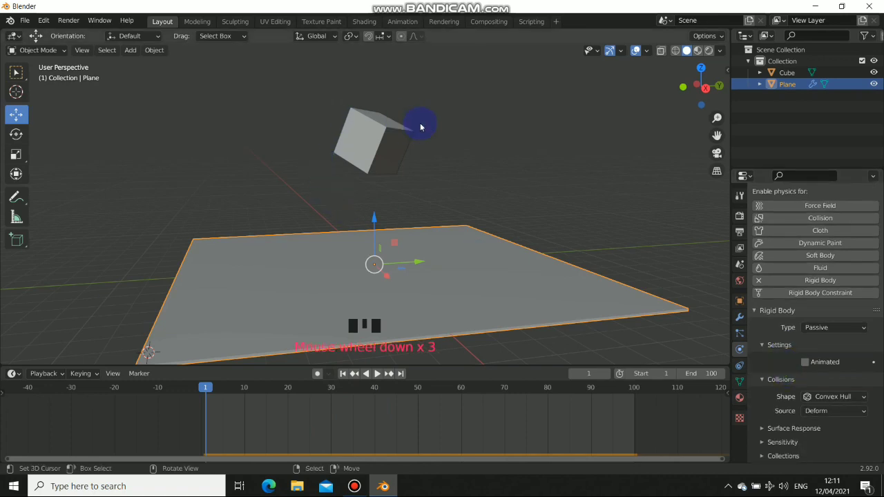
Set the cube's rigid body mass to 20 kg and view the scene along the plane.
{"action": "right_click", "coordinate": [395, 133]}
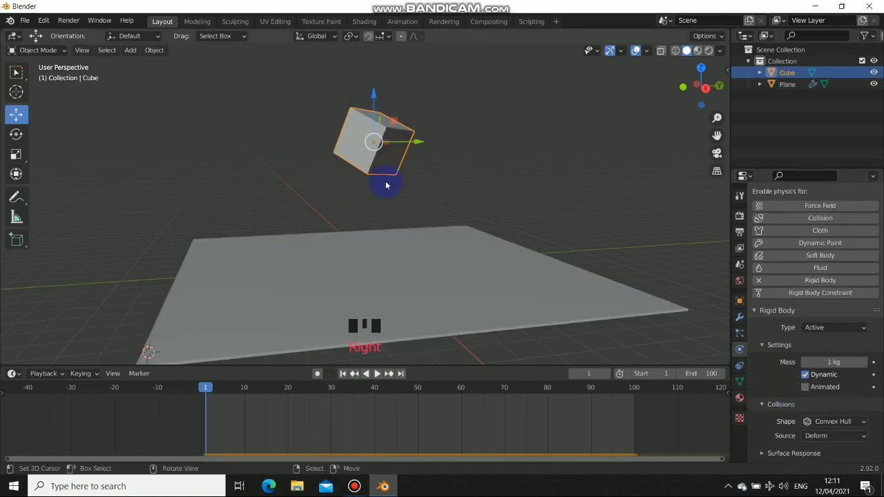
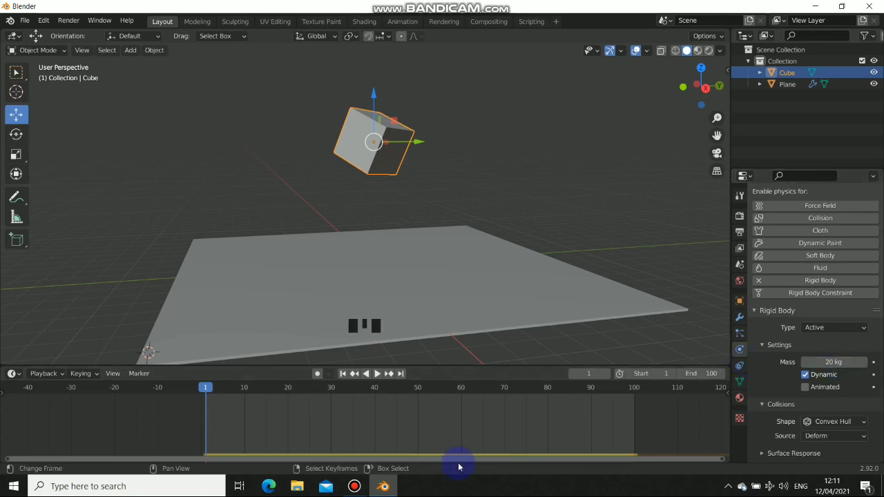
{"action": "left_click_drag", "start_coordinate": [377, 376], "coordinate": [420, 285]}
{"action": "left_click_drag", "start_coordinate": [420, 285], "coordinate": [422, 308]}
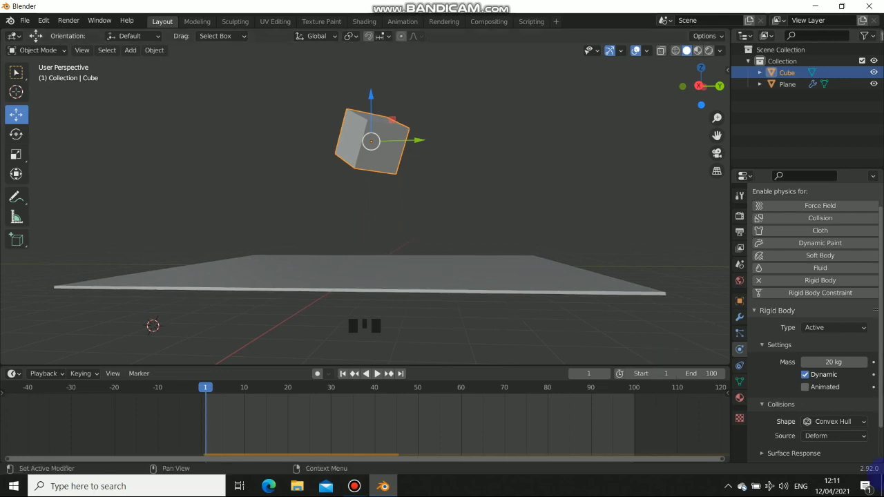
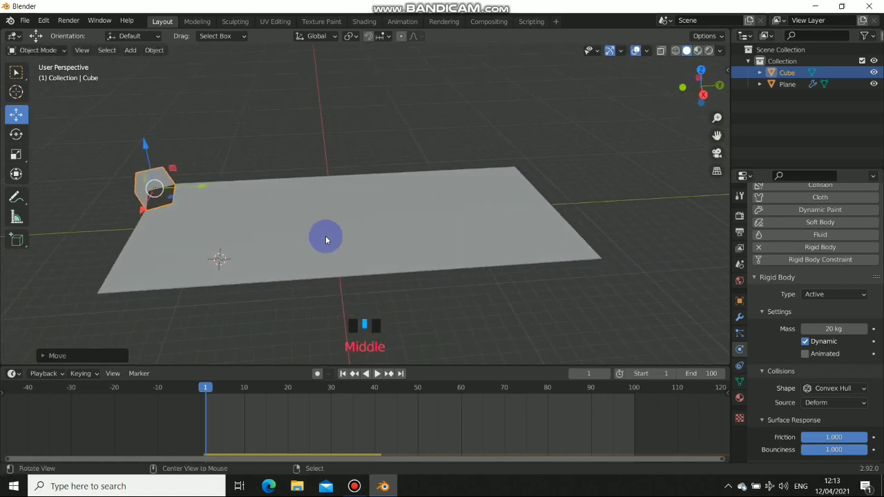
Deselect the 20 kg cube now sitting at the plane's far edge.
{"action": "key", "text": "alt+a"}
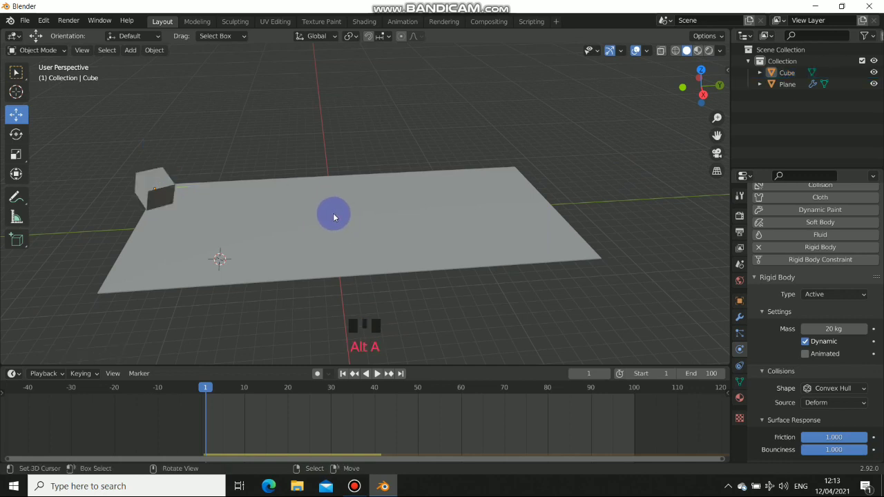
{"action": "key", "text": "shift+a"}
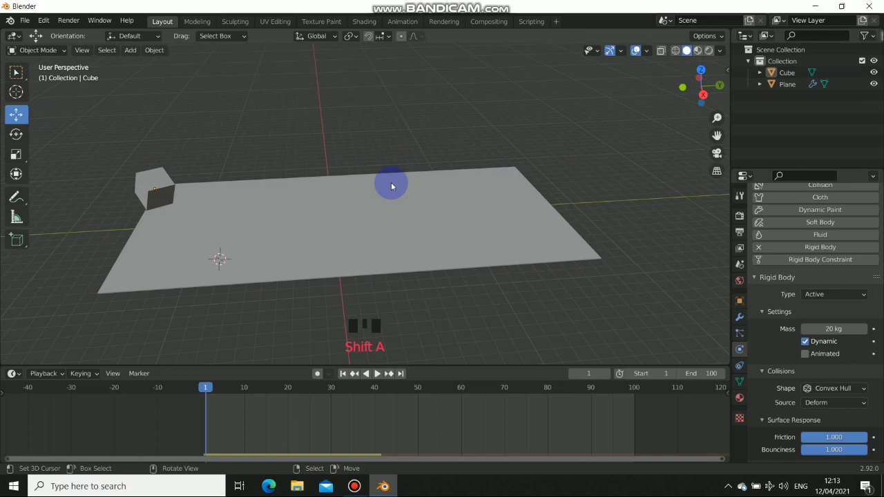
Snap the 3D cursor to world origin, add a cube there and scale it along Z into a tall block.
{"action": "key", "text": "shift+s"}
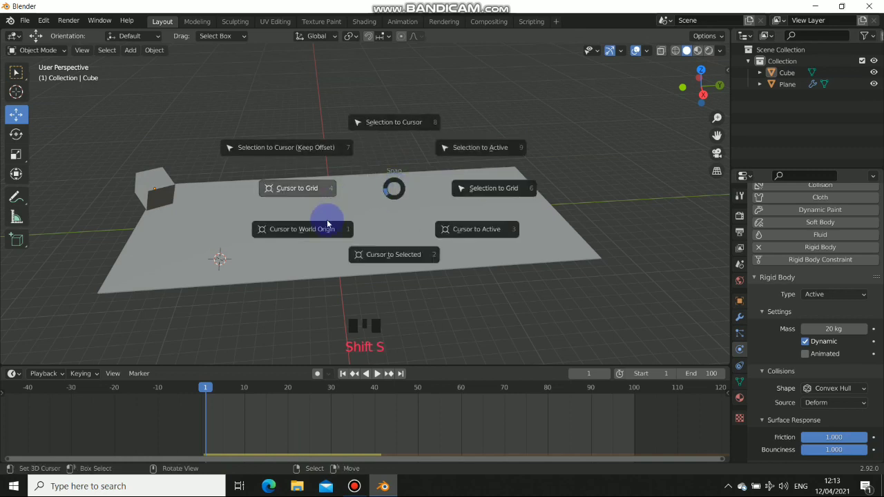
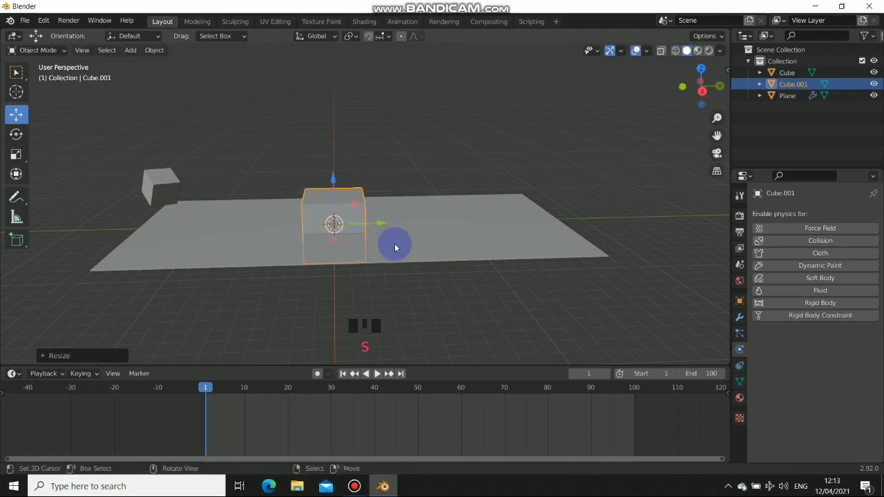
{"action": "key", "text": "s"}
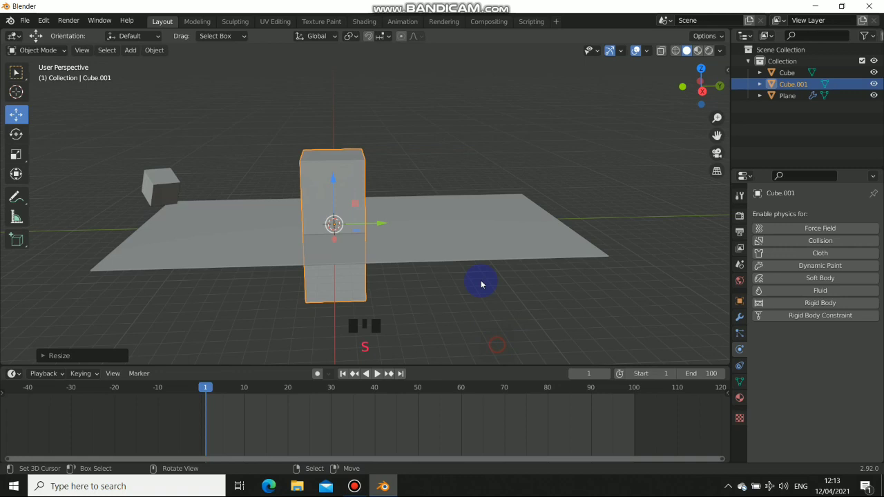
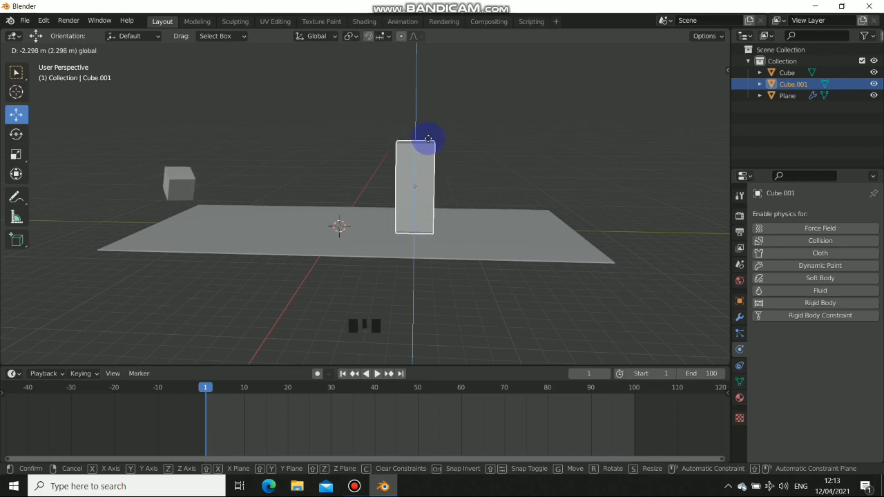
Position the tall block at the plane's centre and give it active Rigid Body physics.
{"action": "left_click_drag", "start_coordinate": [428, 185], "coordinate": [433, 217]}
{"action": "scroll", "scroll_direction": "up", "scroll_amount": 3}
{"action": "left_click_drag", "start_coordinate": [427, 257], "coordinate": [286, 271]}
{"action": "scroll", "scroll_direction": "down", "scroll_amount": 3}
{"action": "left_click_drag", "start_coordinate": [280, 273], "coordinate": [807, 279]}
{"action": "left_click_drag", "start_coordinate": [822, 305], "coordinate": [205, 237]}
{"action": "left_click", "coordinate": [342, 366]}
Test-play the block's behaviour and inspect it from a front view above the plane.
{"action": "left_click_drag", "start_coordinate": [346, 377], "coordinate": [431, 242]}
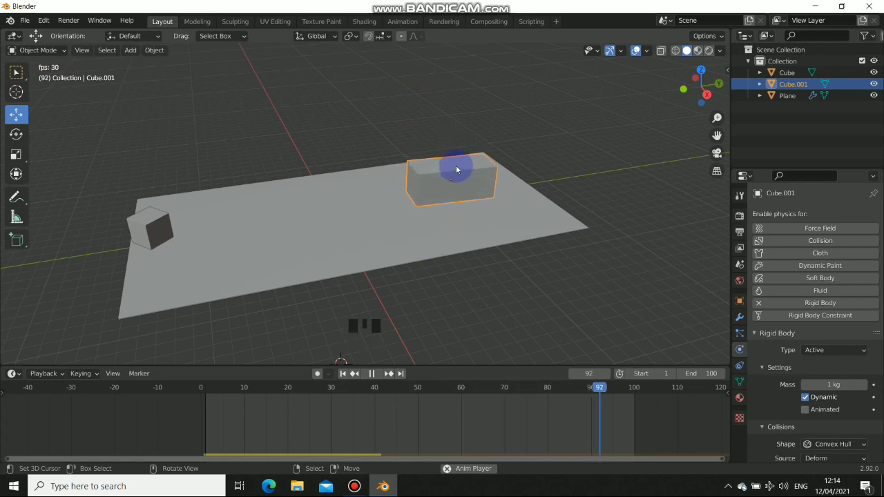
{"action": "left_click_drag", "start_coordinate": [389, 232], "coordinate": [374, 375]}
{"action": "left_click_drag", "start_coordinate": [374, 376], "coordinate": [420, 236]}
{"action": "scroll", "scroll_direction": "up", "scroll_amount": 3}
{"action": "left_click_drag", "start_coordinate": [447, 245], "coordinate": [434, 134]}
{"action": "left_click_drag", "start_coordinate": [434, 134], "coordinate": [372, 220]}
{"action": "left_click_drag", "start_coordinate": [372, 220], "coordinate": [361, 271]}
{"action": "scroll", "scroll_direction": "down", "scroll_amount": 3}
{"action": "left_click_drag", "start_coordinate": [381, 376], "coordinate": [395, 188]}
{"action": "scroll", "scroll_direction": "up", "scroll_amount": 3}
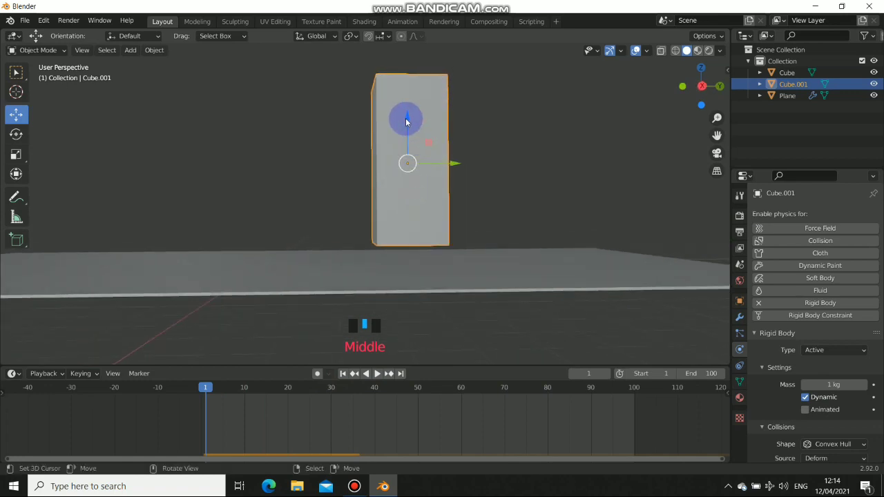
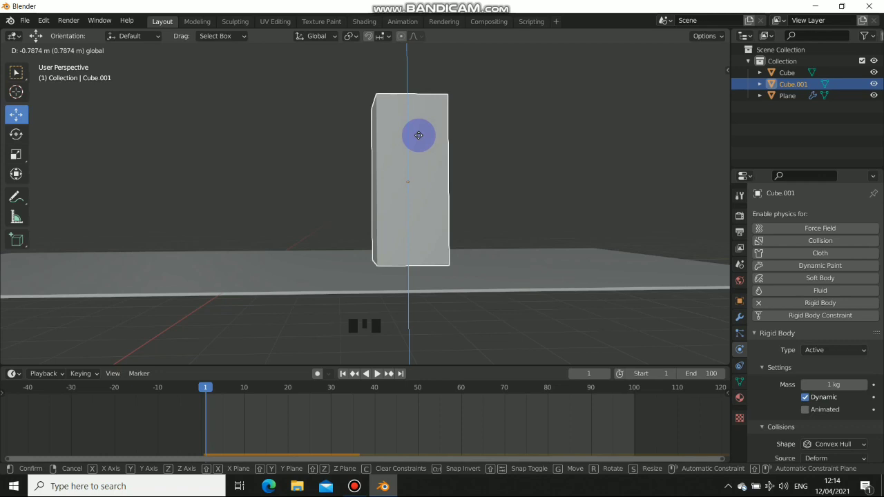
Confirm the tall block's lowered position and select the 5 kg small cube again.
{"action": "left_click", "coordinate": [202, 282]}
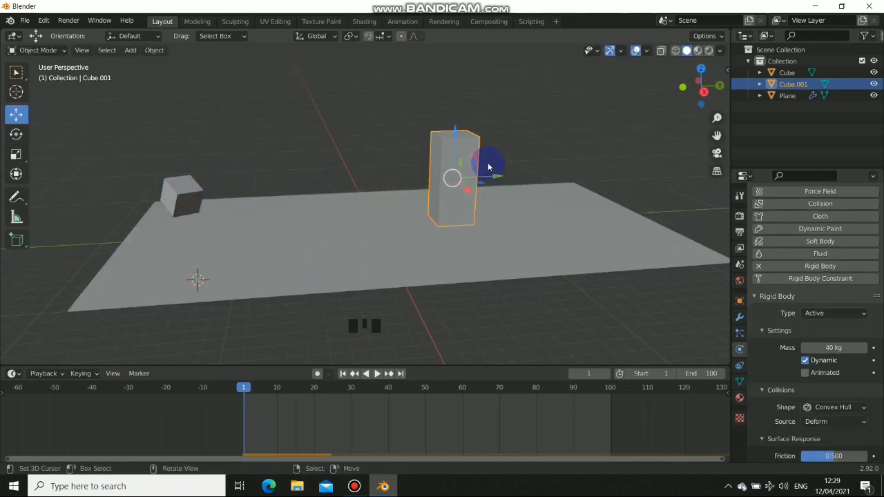
{"action": "left_click_drag", "start_coordinate": [341, 208], "coordinate": [194, 190]}
{"action": "right_click", "coordinate": [193, 191]}
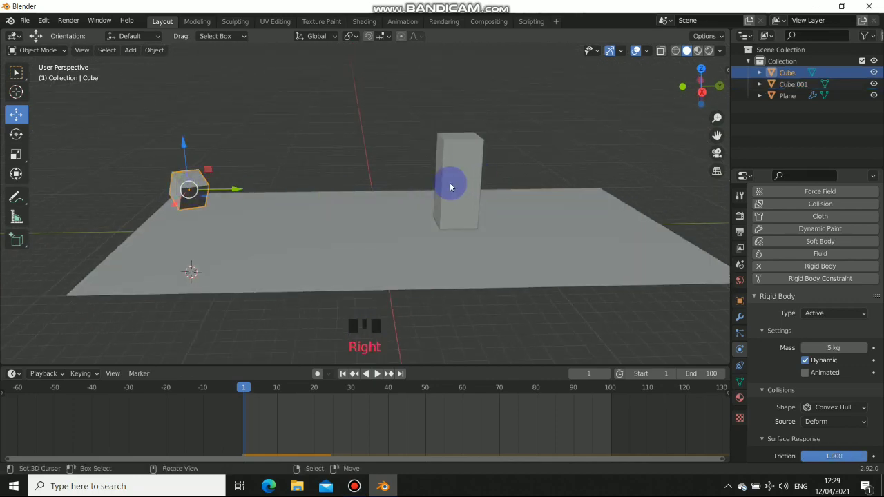
Orbit and zoom to look down on the plane, then back toward the side.
{"action": "left_click_drag", "start_coordinate": [296, 222], "coordinate": [383, 232]}
{"action": "scroll", "scroll_direction": "up", "scroll_amount": 3}
{"action": "left_click_drag", "start_coordinate": [375, 195], "coordinate": [184, 186]}
{"action": "left_click_drag", "start_coordinate": [215, 224], "coordinate": [287, 255]}
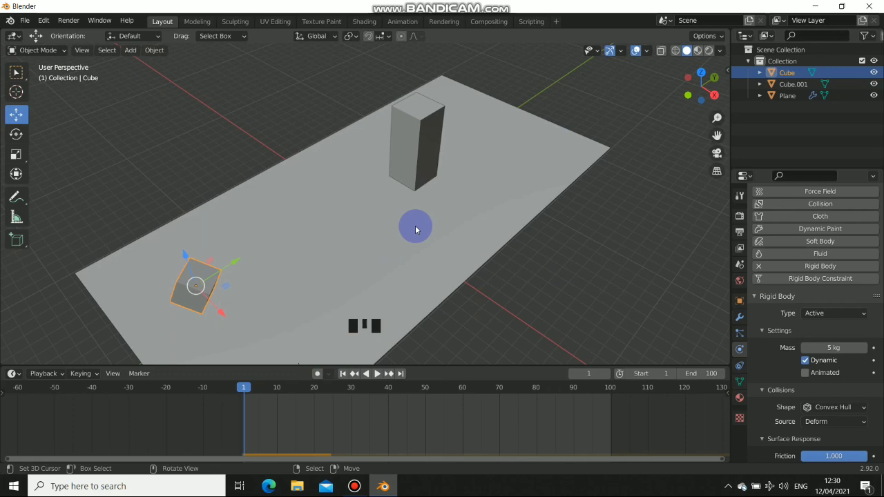
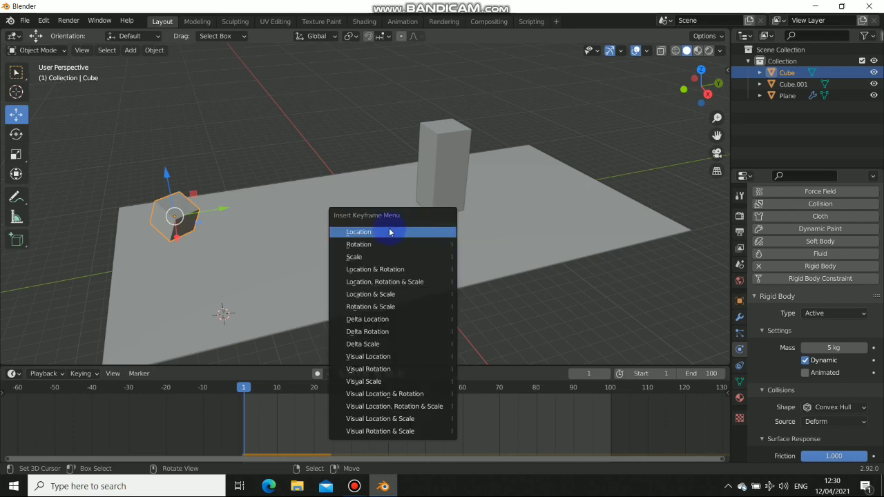
Keyframe the small cube's location at frame 1 with I and move on toward frame 10.
{"action": "key", "text": "i"}
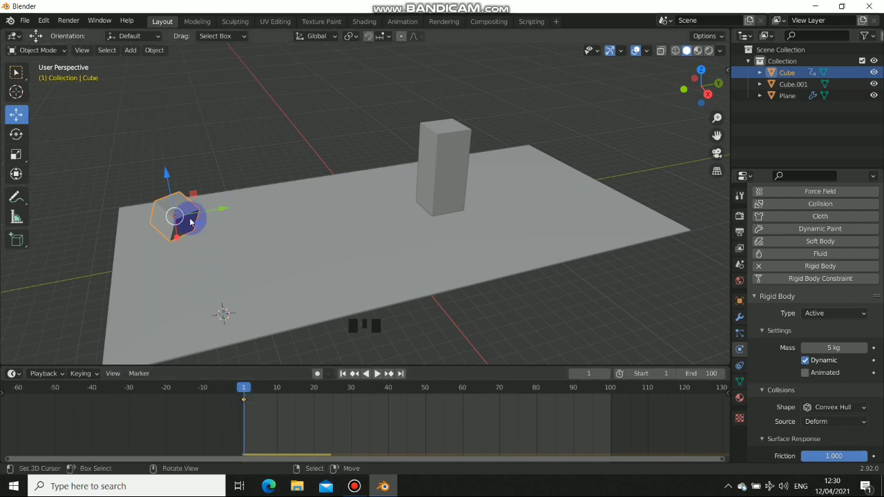
{"action": "left_click_drag", "start_coordinate": [196, 273], "coordinate": [290, 411]}
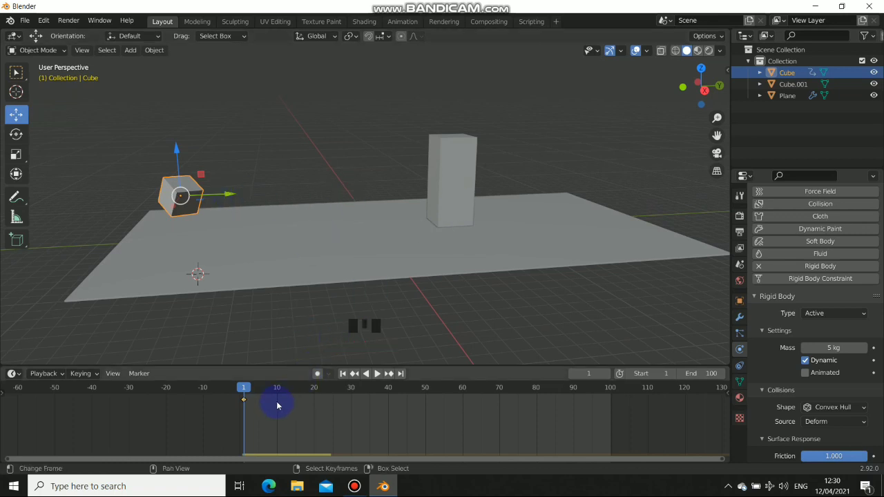
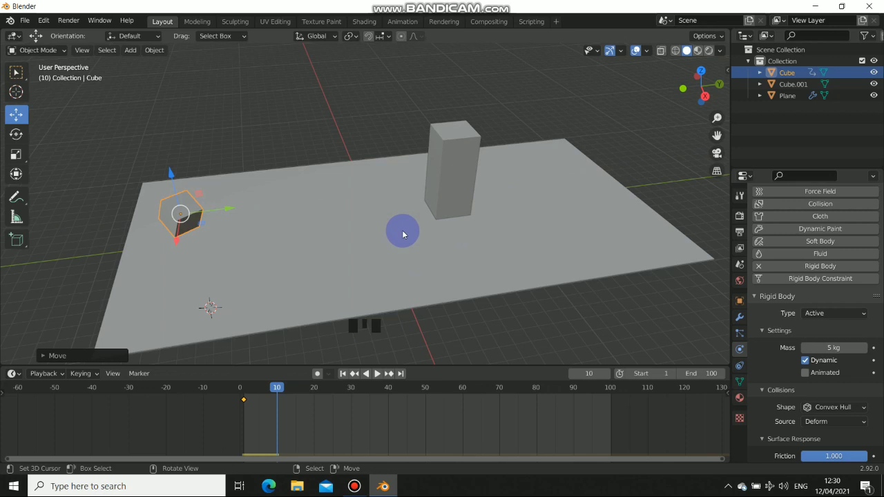
{"action": "left_click_drag", "start_coordinate": [377, 246], "coordinate": [234, 215]}
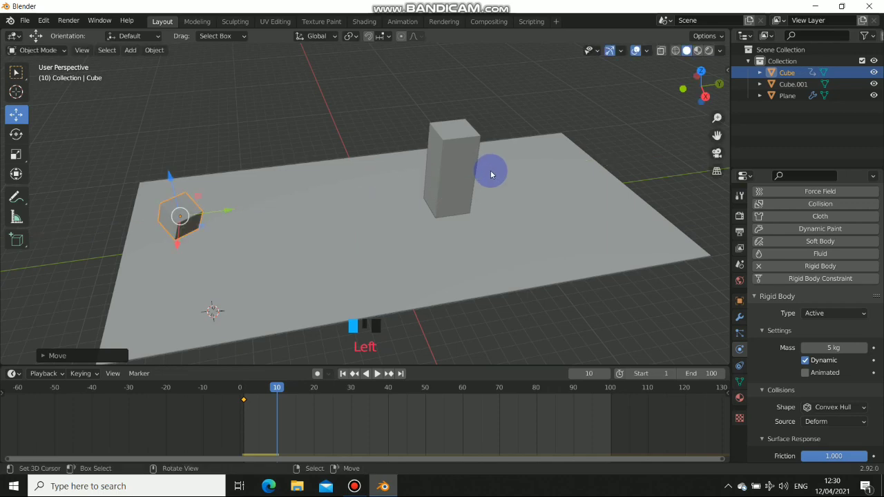
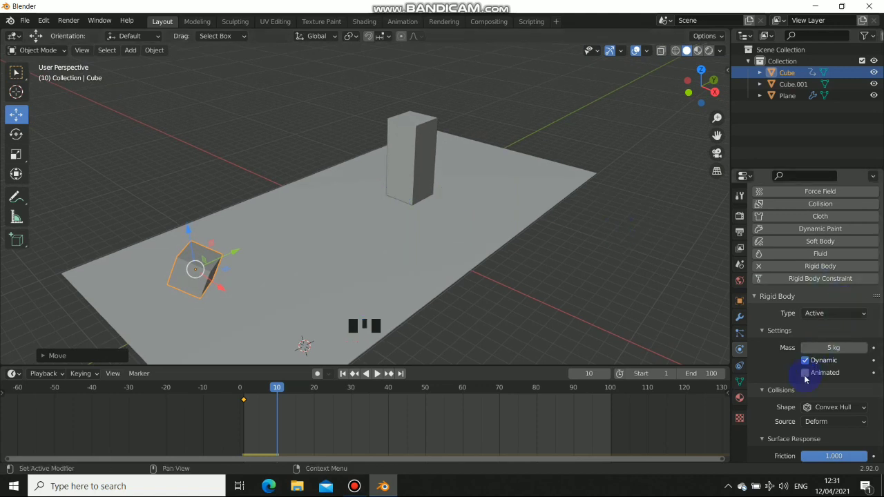
Slide the small cube up against the tall block and tick Animated in its Rigid Body settings.
{"action": "left_click_drag", "start_coordinate": [321, 261], "coordinate": [224, 236]}
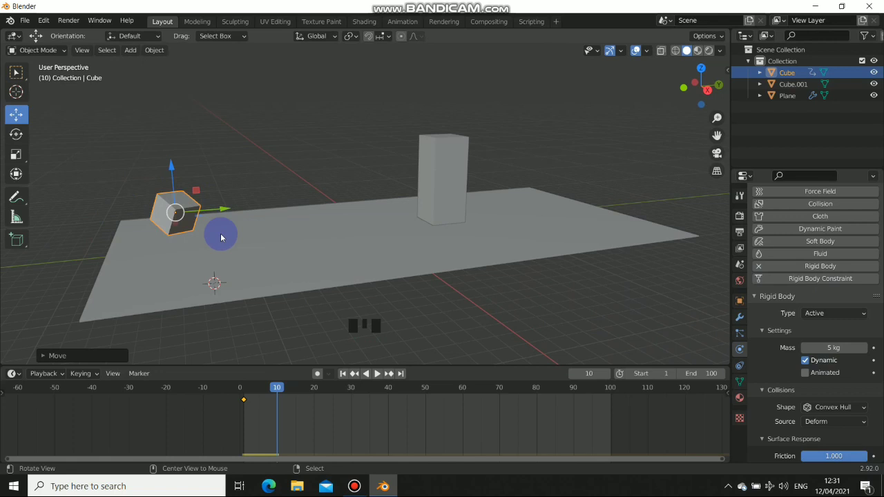
{"action": "left_click_drag", "start_coordinate": [212, 243], "coordinate": [209, 253]}
{"action": "left_click", "coordinate": [811, 376]}
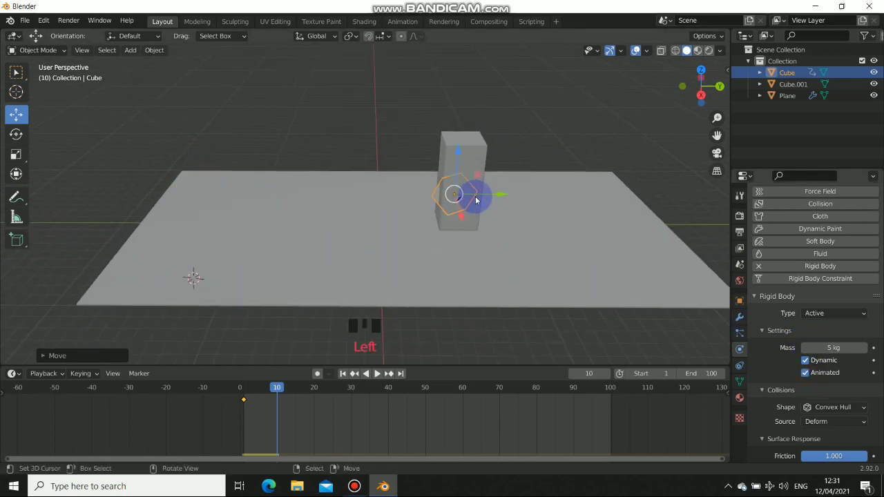
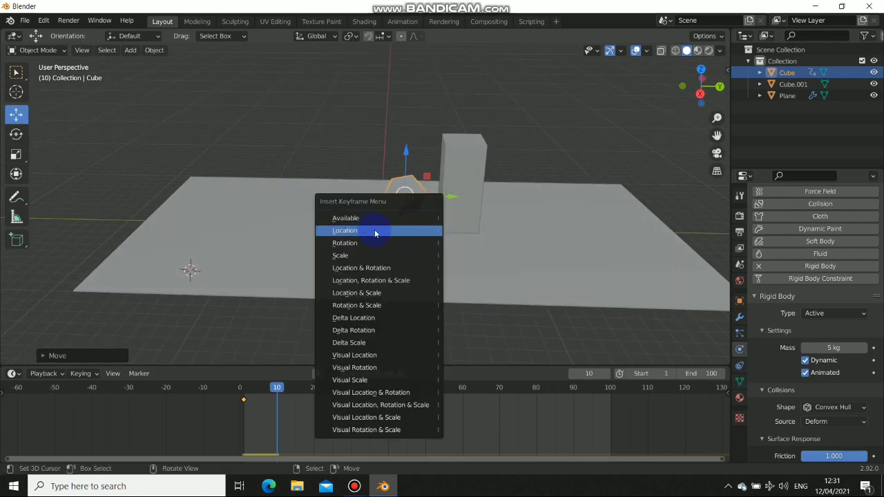
Keyframe the small cube's new location beside the tall block at frame 10.
{"action": "key", "text": "i"}
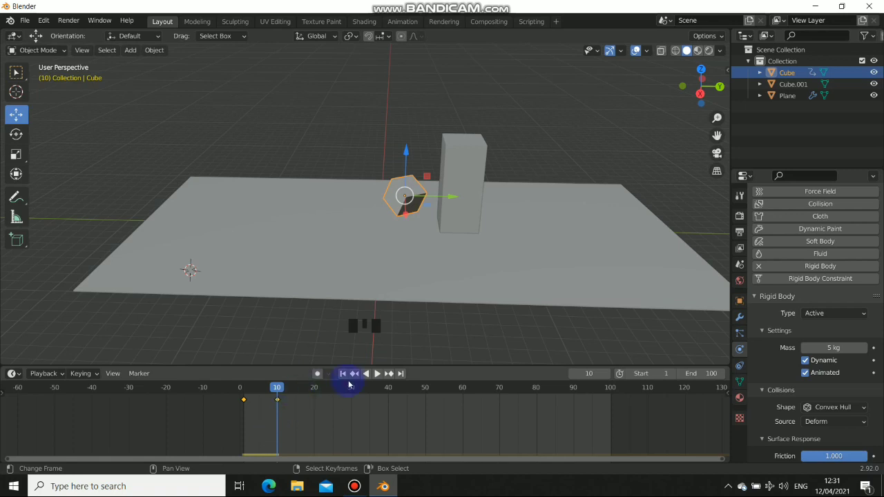
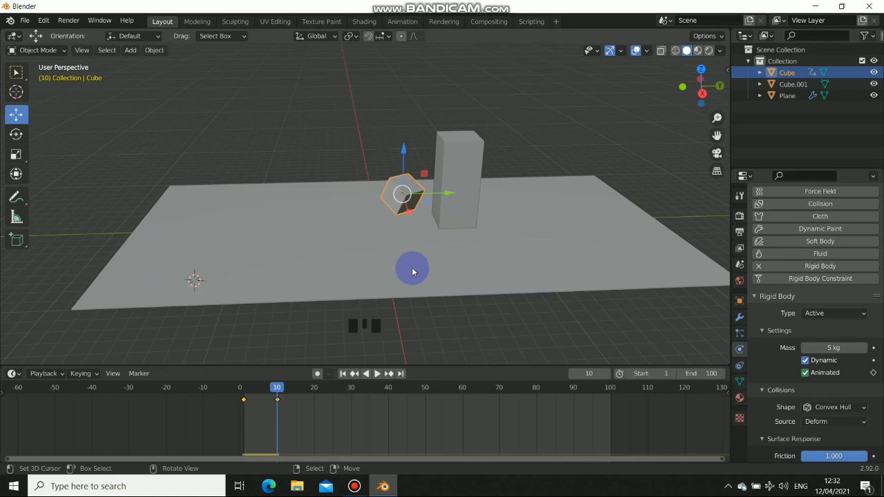
Step back to frame 9, switch the cube's Animated setting off and keyframe it.
{"action": "key", "text": "Left"}
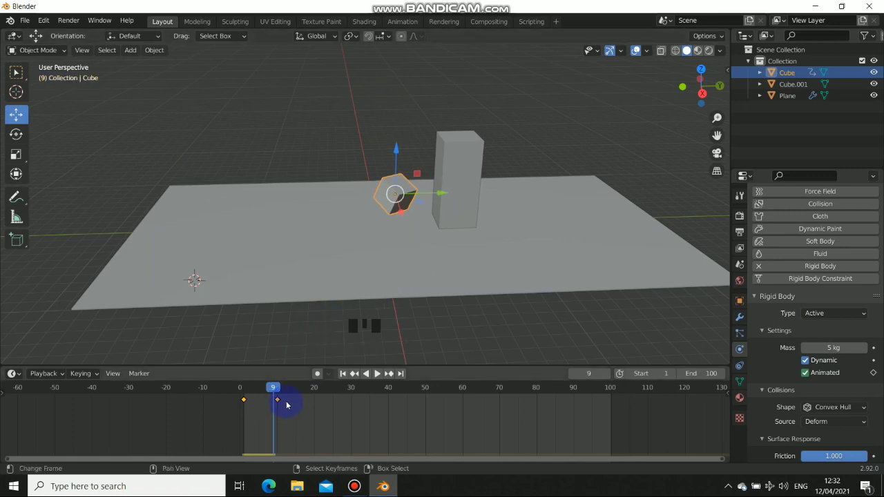
{"action": "left_click", "coordinate": [806, 374]}
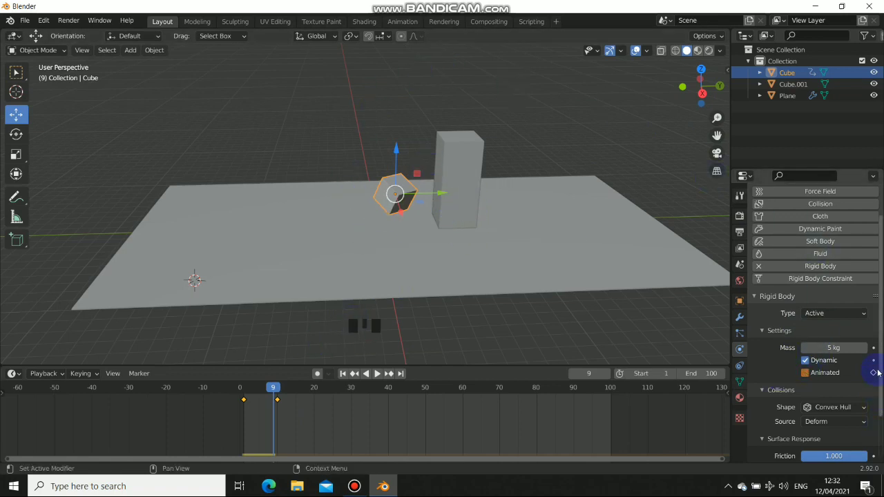
{"action": "left_click", "coordinate": [873, 377]}
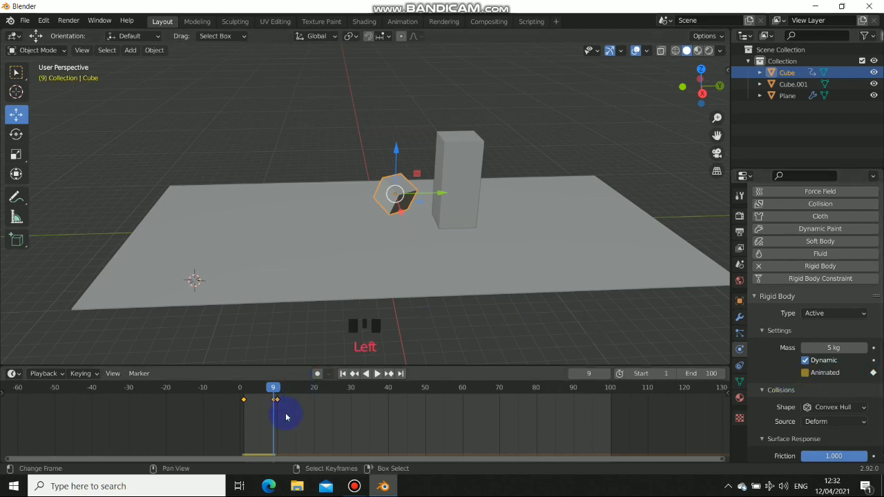
Nudge the cube's position at frame 9 and return to the first frame for playback.
{"action": "left_click_drag", "start_coordinate": [272, 391], "coordinate": [280, 397]}
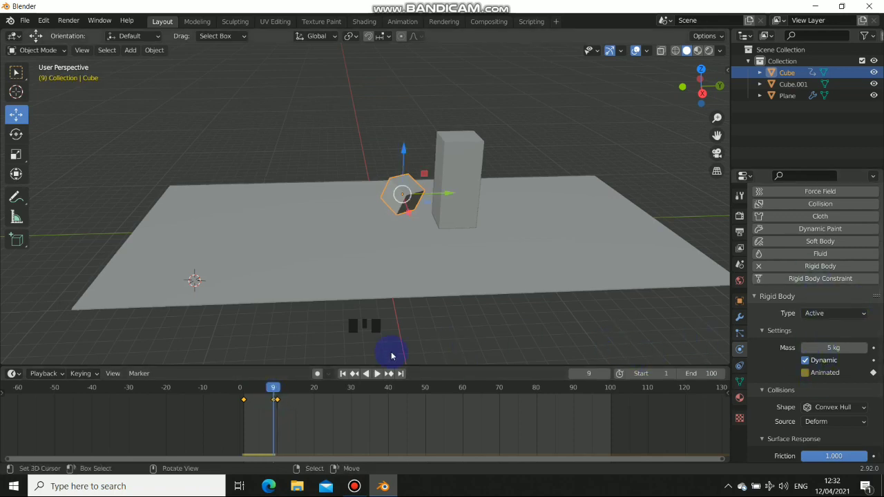
{"action": "left_click_drag", "start_coordinate": [343, 376], "coordinate": [344, 228]}
{"action": "left_click_drag", "start_coordinate": [344, 228], "coordinate": [278, 399]}
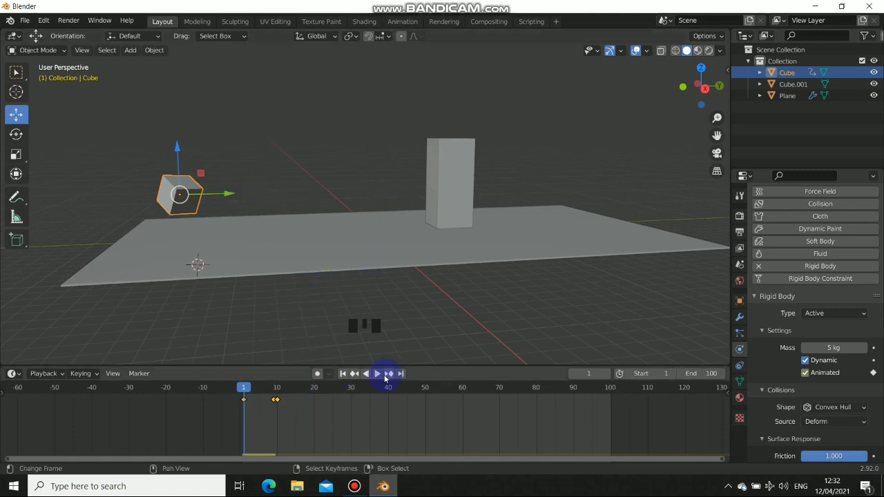
Stop the playback preview and line up a front view of the scene.
{"action": "left_click_drag", "start_coordinate": [384, 376], "coordinate": [346, 375]}
{"action": "left_click_drag", "start_coordinate": [348, 375], "coordinate": [441, 171]}
{"action": "left_click_drag", "start_coordinate": [440, 171], "coordinate": [372, 389]}
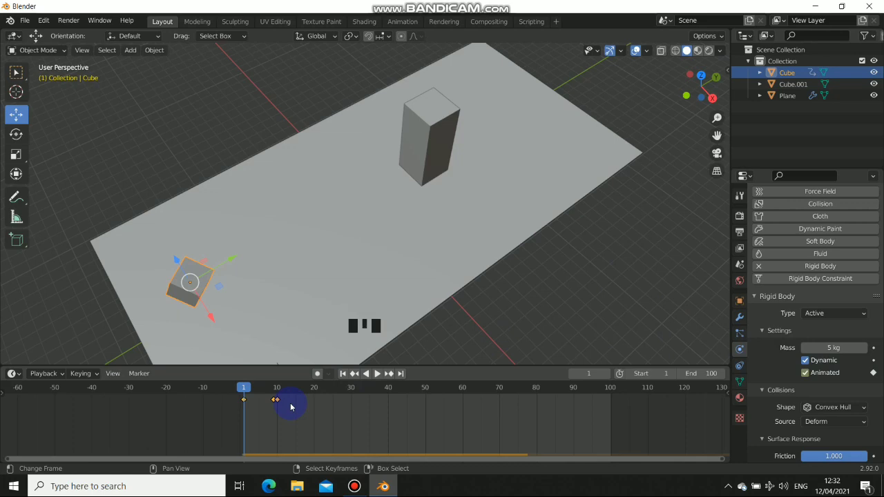
{"action": "left_click_drag", "start_coordinate": [347, 237], "coordinate": [497, 233]}
{"action": "scroll", "scroll_direction": "up", "scroll_amount": 3}
{"action": "left_click_drag", "start_coordinate": [563, 240], "coordinate": [382, 373]}
{"action": "left_click_drag", "start_coordinate": [383, 373], "coordinate": [424, 211]}
Step forward eight frames to watch the cube slide toward the tall block.
{"action": "key", "text": "Right"}
{"action": "key", "text": "Right"}
{"action": "key", "text": "Right"}
{"action": "key", "text": "Right"}
{"action": "key", "text": "Right"}
{"action": "key", "text": "Right"}
{"action": "key", "text": "Right"}
{"action": "key", "text": "Right"}
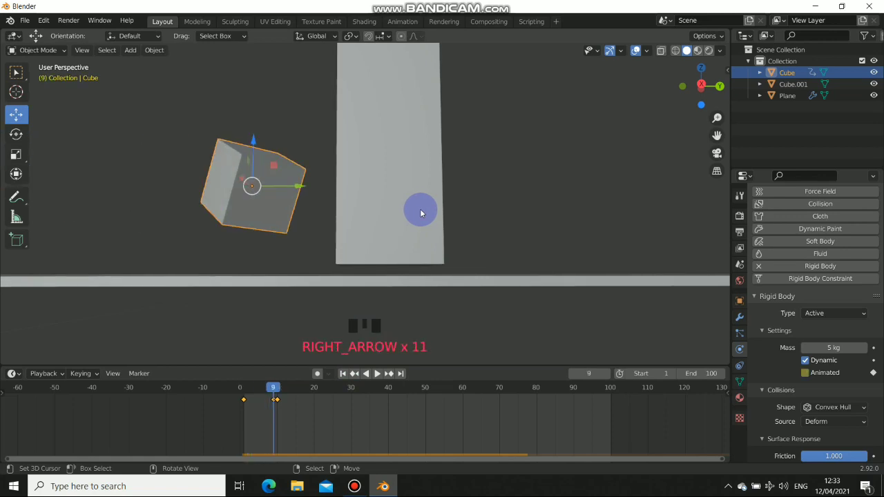
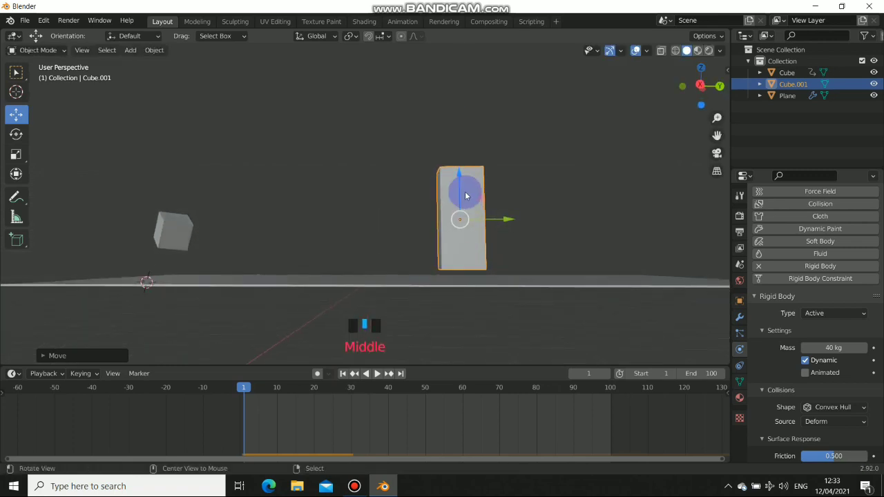
Orbit and zoom in to look closely at the tall block's base.
{"action": "left_click_drag", "start_coordinate": [459, 178], "coordinate": [314, 227]}
{"action": "left_click_drag", "start_coordinate": [313, 227], "coordinate": [469, 215]}
{"action": "left_click_drag", "start_coordinate": [398, 258], "coordinate": [379, 380]}
{"action": "left_click_drag", "start_coordinate": [380, 380], "coordinate": [512, 275]}
{"action": "scroll", "scroll_direction": "up", "scroll_amount": 3}
{"action": "left_click_drag", "start_coordinate": [515, 310], "coordinate": [407, 350]}
Step frames back and forth around the moment the cube reaches the tall block.
{"action": "key", "text": "Right"}
{"action": "key", "text": "Right"}
{"action": "key", "text": "Right"}
{"action": "key", "text": "Right"}
{"action": "key", "text": "Left"}
{"action": "key", "text": "Left"}
{"action": "key", "text": "Left"}
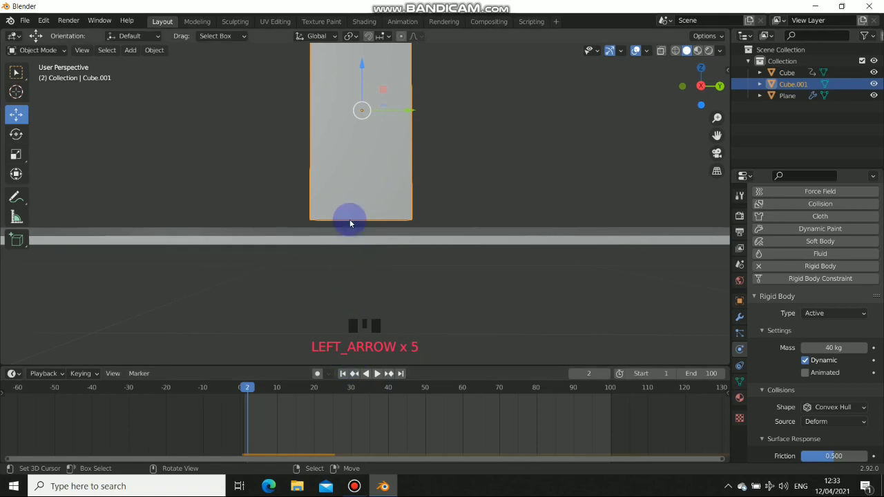
{"action": "key", "text": "Right"}
{"action": "key", "text": "Right"}
{"action": "key", "text": "Left"}
{"action": "key", "text": "Left"}
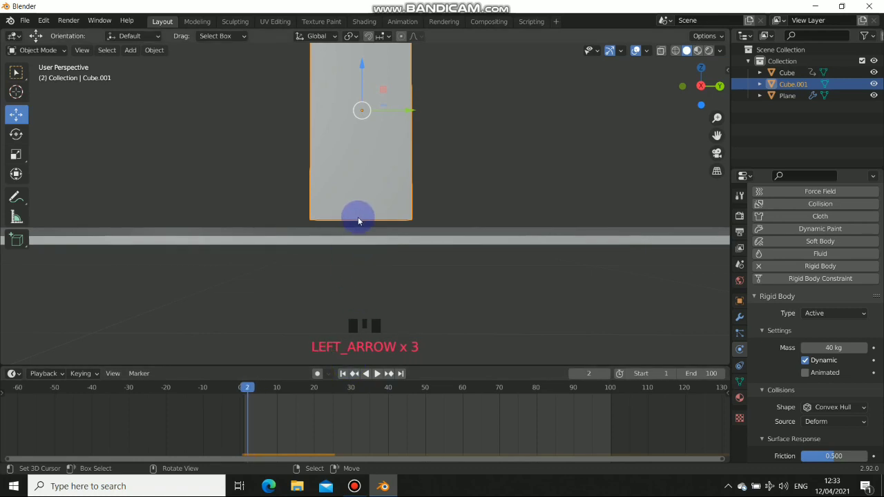
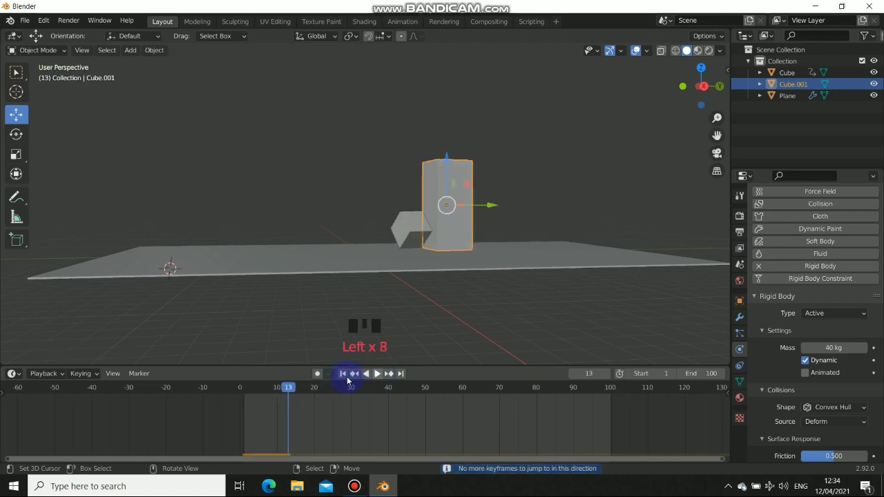
Orbit the scene and select the tall 40 kg block Cube.001.
{"action": "left_click_drag", "start_coordinate": [347, 378], "coordinate": [376, 247]}
{"action": "left_click_drag", "start_coordinate": [376, 246], "coordinate": [264, 183]}
{"action": "right_click", "coordinate": [264, 183]}
{"action": "right_click", "coordinate": [522, 177]}
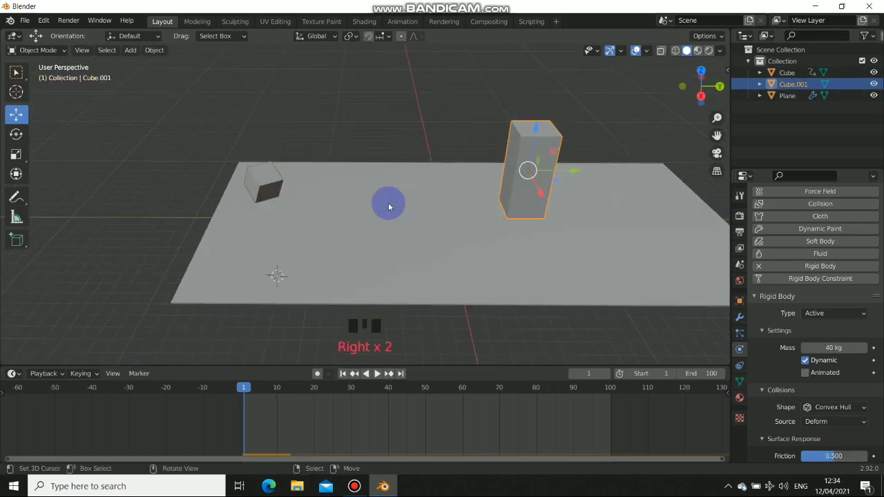
Scroll its Rigid Body properties down to the expanded Dynamics section with damping values.
{"action": "left_click_drag", "start_coordinate": [394, 209], "coordinate": [787, 349]}
{"action": "scroll", "scroll_direction": "down", "scroll_amount": 3}
{"action": "left_click_drag", "start_coordinate": [768, 460], "coordinate": [782, 430]}
{"action": "scroll", "scroll_direction": "down", "scroll_amount": 3}
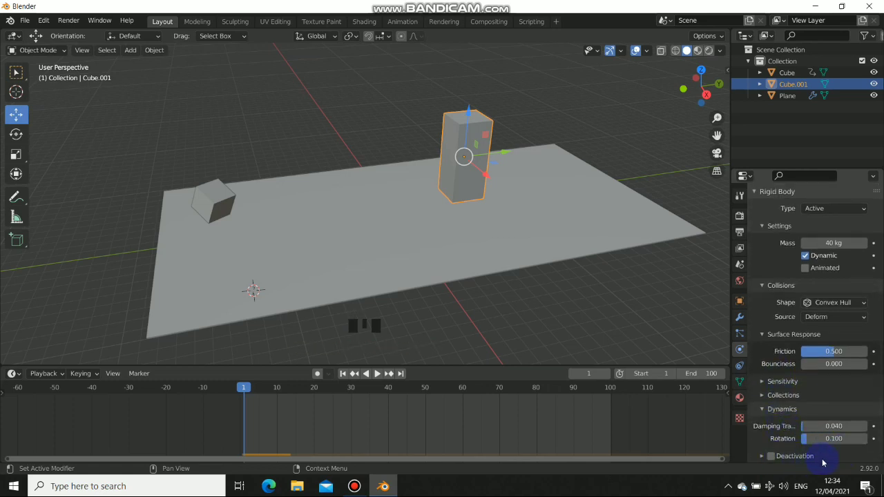
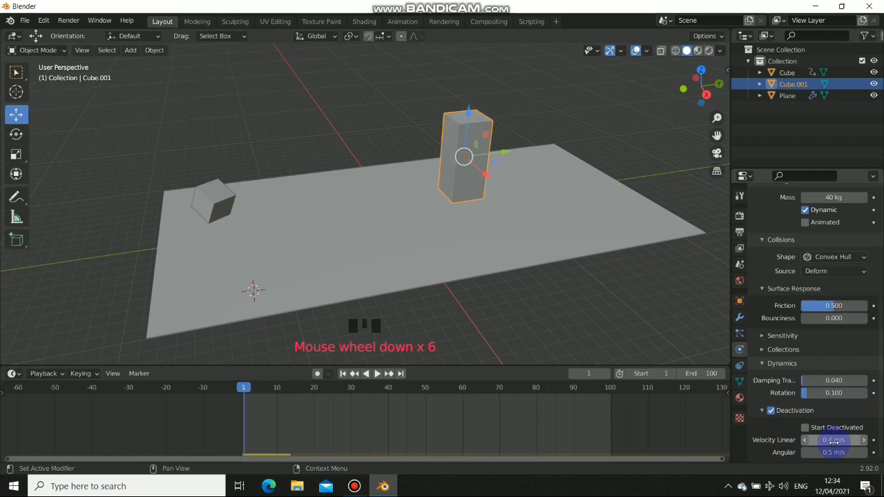
{"action": "left_click", "coordinate": [811, 430]}
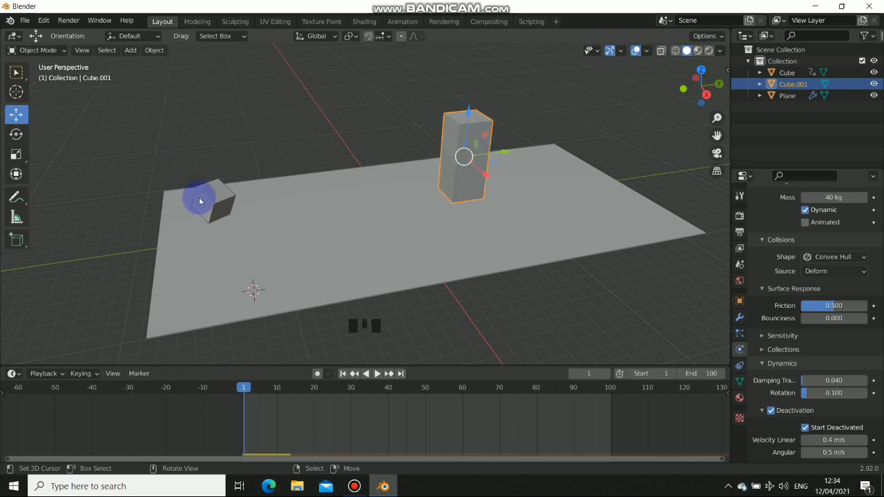
{"action": "left_click_drag", "start_coordinate": [380, 377], "coordinate": [511, 234]}
{"action": "left_click_drag", "start_coordinate": [511, 234], "coordinate": [488, 224]}
{"action": "key", "text": "Right"}
{"action": "key", "text": "Right"}
{"action": "key", "text": "Right"}
{"action": "key", "text": "Right"}
{"action": "key", "text": "Right"}
{"action": "key", "text": "Right"}
{"action": "key", "text": "Right"}
{"action": "key", "text": "Right"}
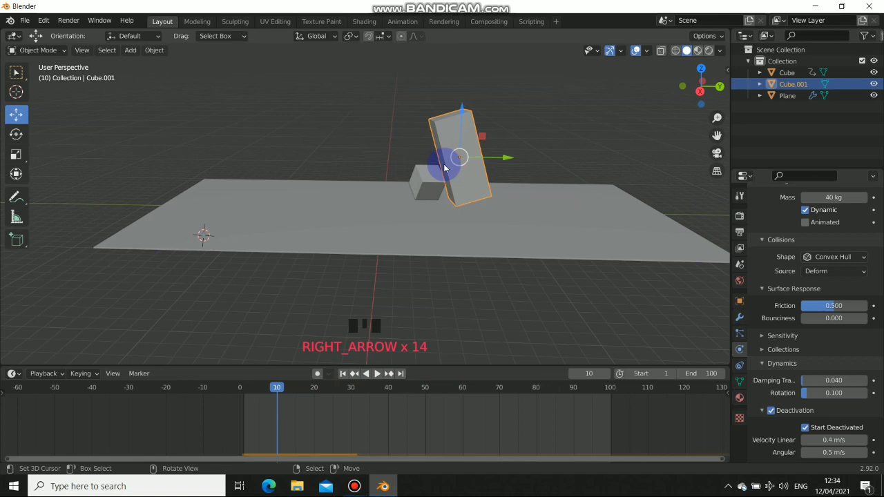
{"action": "key", "text": "Left"}
{"action": "key", "text": "Left"}
{"action": "key", "text": "Left"}
{"action": "key", "text": "Left"}
{"action": "key", "text": "Right"}
{"action": "key", "text": "Right"}
{"action": "key", "text": "Right"}
{"action": "key", "text": "Right"}
{"action": "key", "text": "Right"}
{"action": "key", "text": "Right"}
{"action": "key", "text": "Right"}
{"action": "key", "text": "Right"}
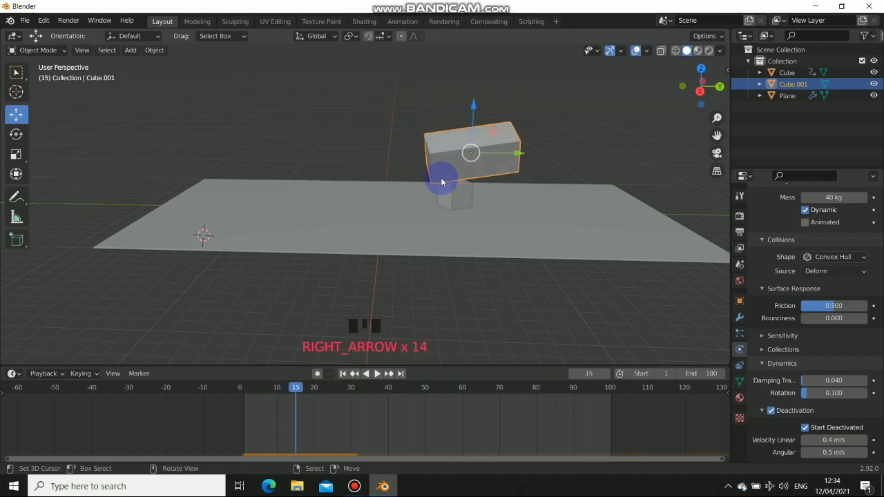
{"action": "key", "text": "Right"}
{"action": "key", "text": "Left"}
{"action": "key", "text": "Left"}
{"action": "key", "text": "Left"}
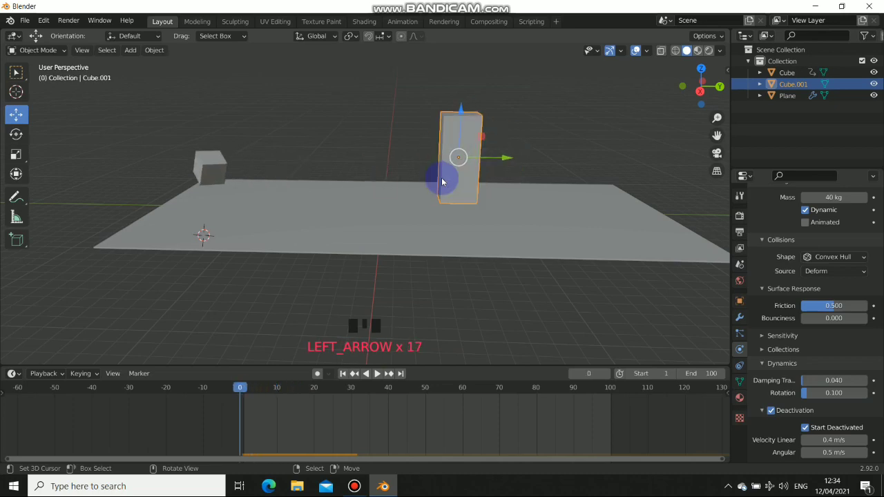
Orbit and zoom to frame the scene for replaying the block toppling.
{"action": "left_click_drag", "start_coordinate": [402, 157], "coordinate": [377, 140]}
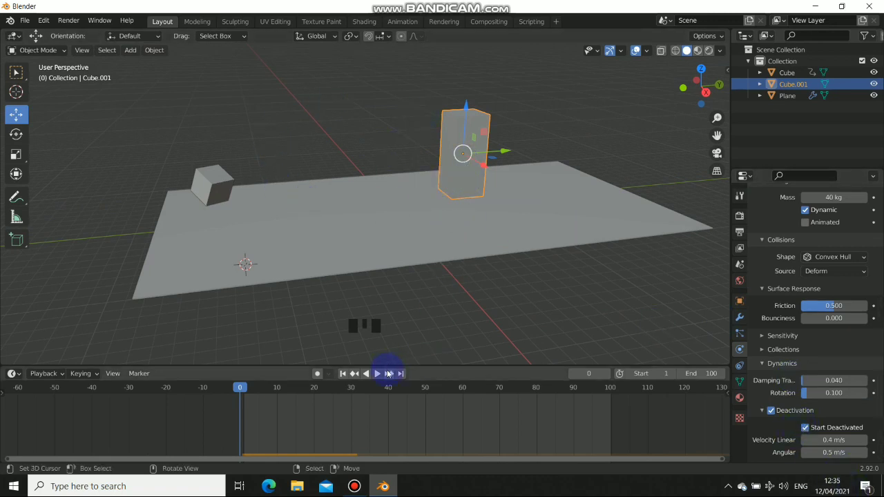
{"action": "left_click_drag", "start_coordinate": [385, 372], "coordinate": [801, 293]}
{"action": "scroll", "scroll_direction": "up", "scroll_amount": 3}
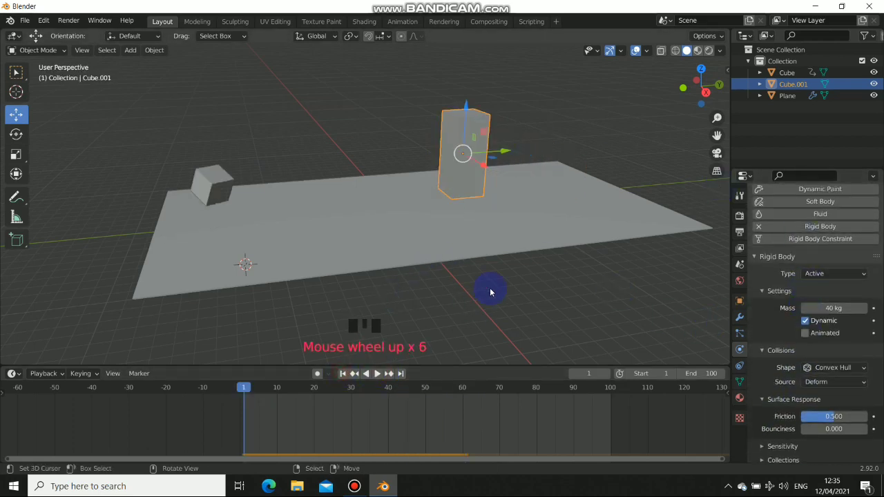
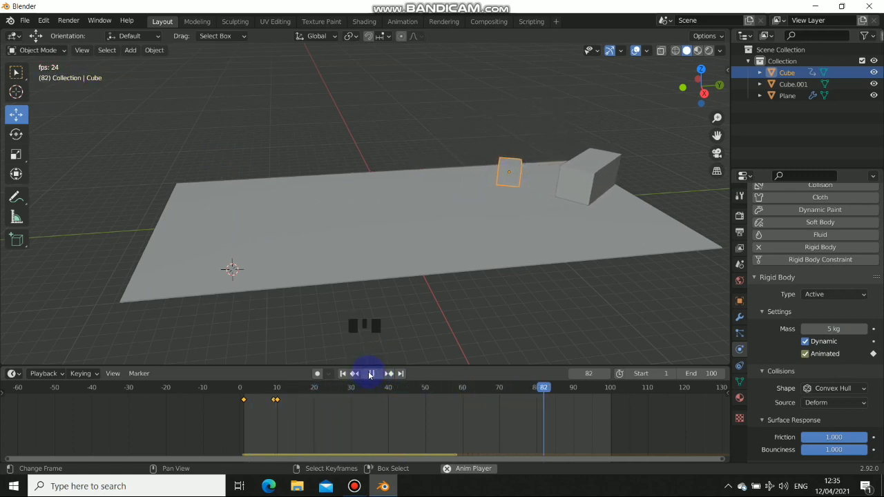
Line up a front view, select Cube.001 and play the simulation to test it.
{"action": "left_click_drag", "start_coordinate": [369, 373], "coordinate": [470, 195]}
{"action": "left_click_drag", "start_coordinate": [470, 195], "coordinate": [378, 378]}
{"action": "left_click_drag", "start_coordinate": [378, 377], "coordinate": [525, 212]}
{"action": "left_click_drag", "start_coordinate": [525, 213], "coordinate": [451, 164]}
{"action": "right_click", "coordinate": [451, 164]}
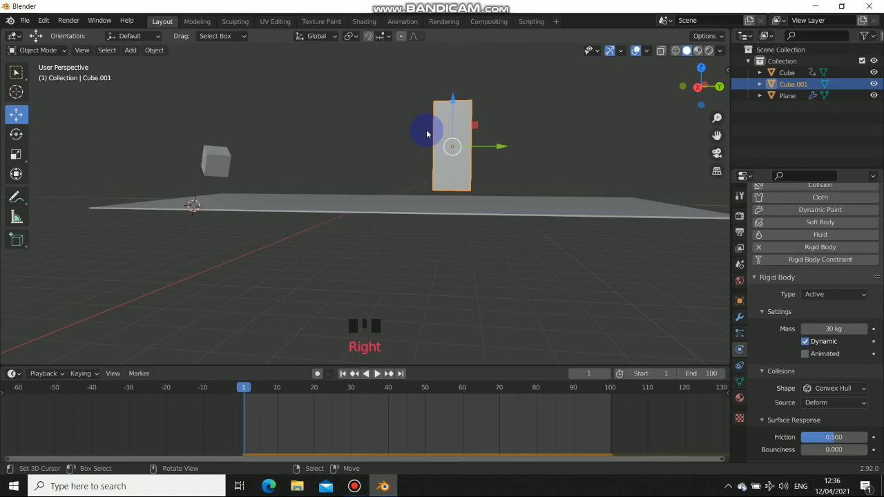
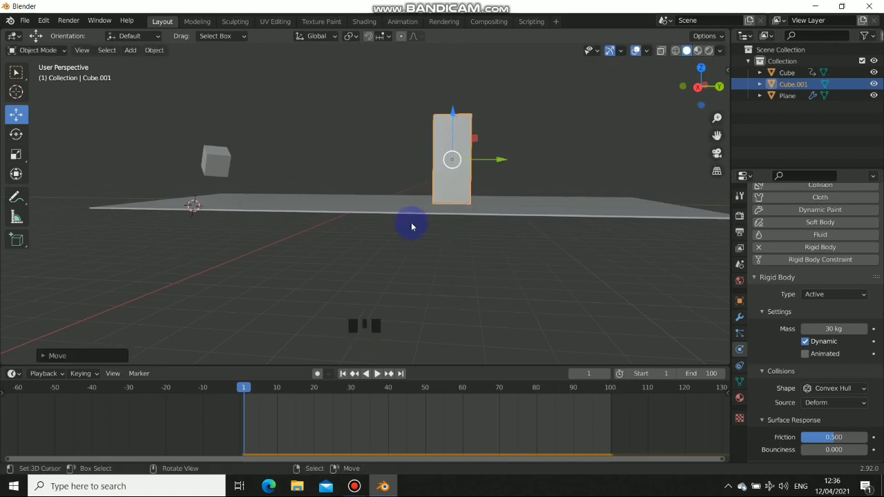
{"action": "left_click", "coordinate": [380, 377]}
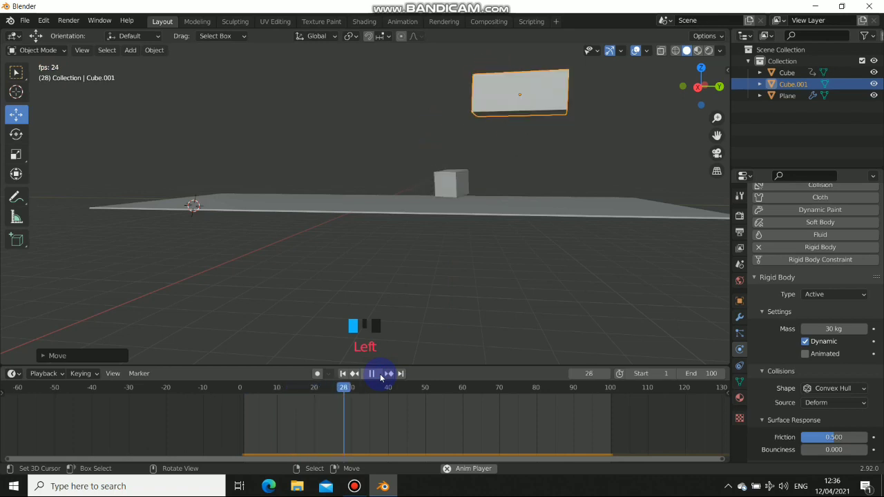
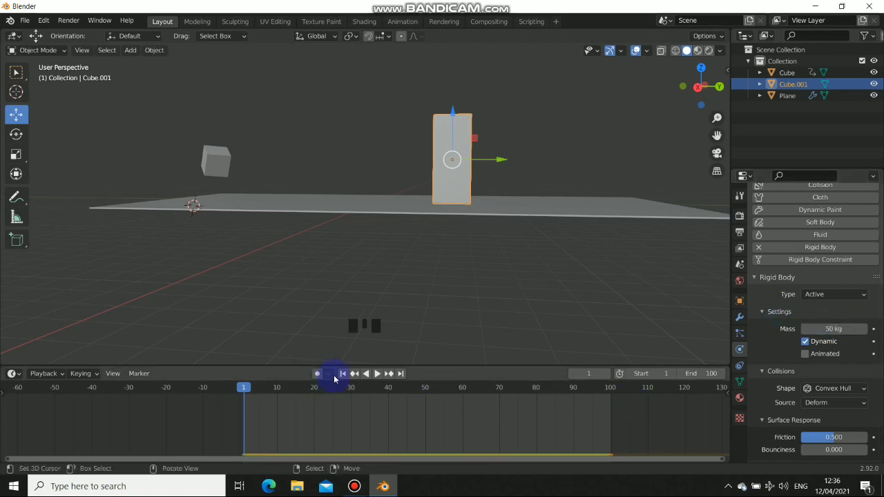
Orbit and scrub the timeline to watch the 50 kg block tip over and settle.
{"action": "left_click_drag", "start_coordinate": [345, 376], "coordinate": [376, 374]}
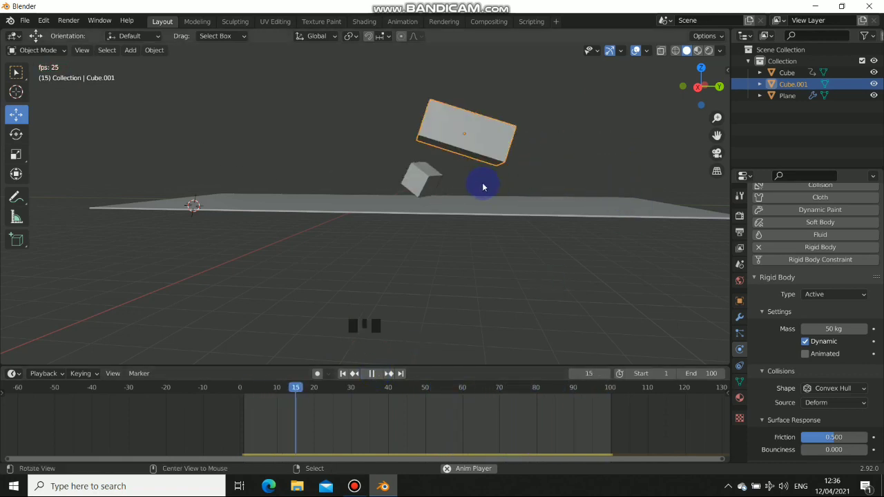
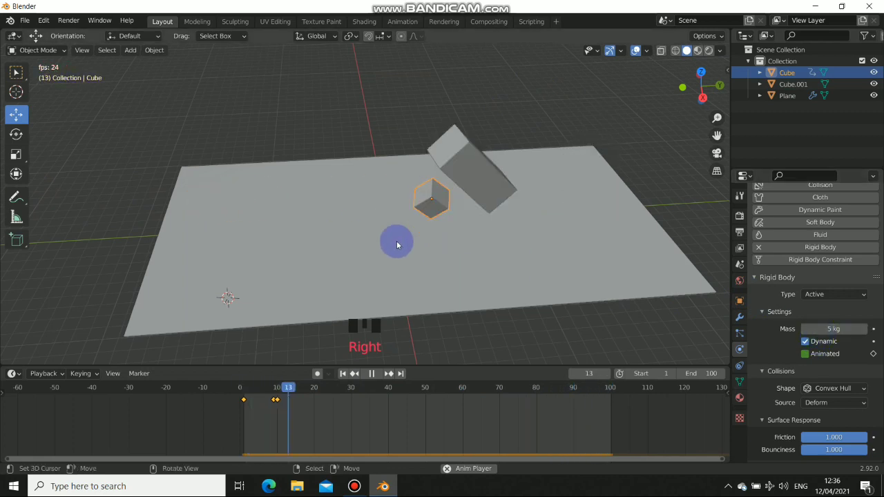
{"action": "left_click_drag", "start_coordinate": [381, 379], "coordinate": [261, 409]}
{"action": "left_click_drag", "start_coordinate": [269, 393], "coordinate": [242, 400]}
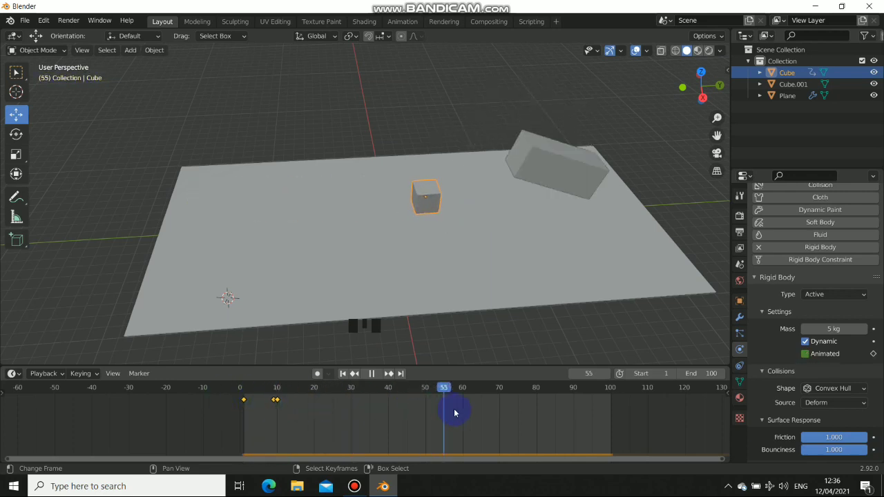
{"action": "left_click_drag", "start_coordinate": [308, 196], "coordinate": [434, 298]}
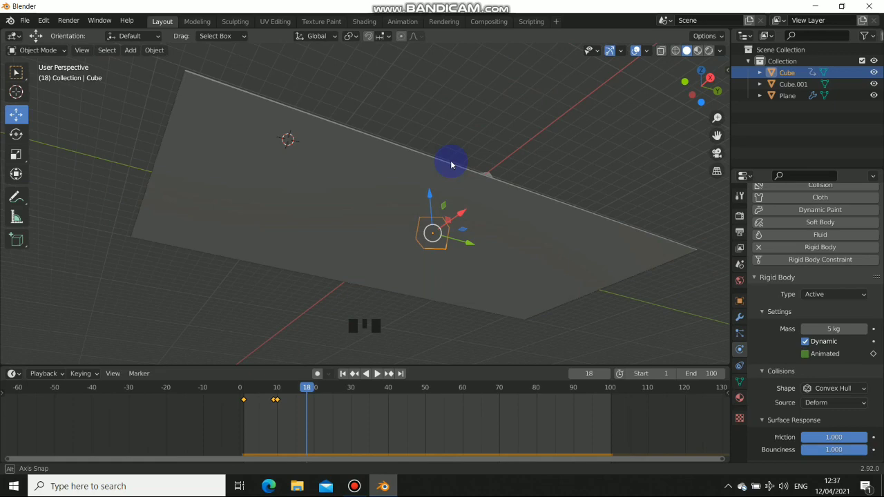